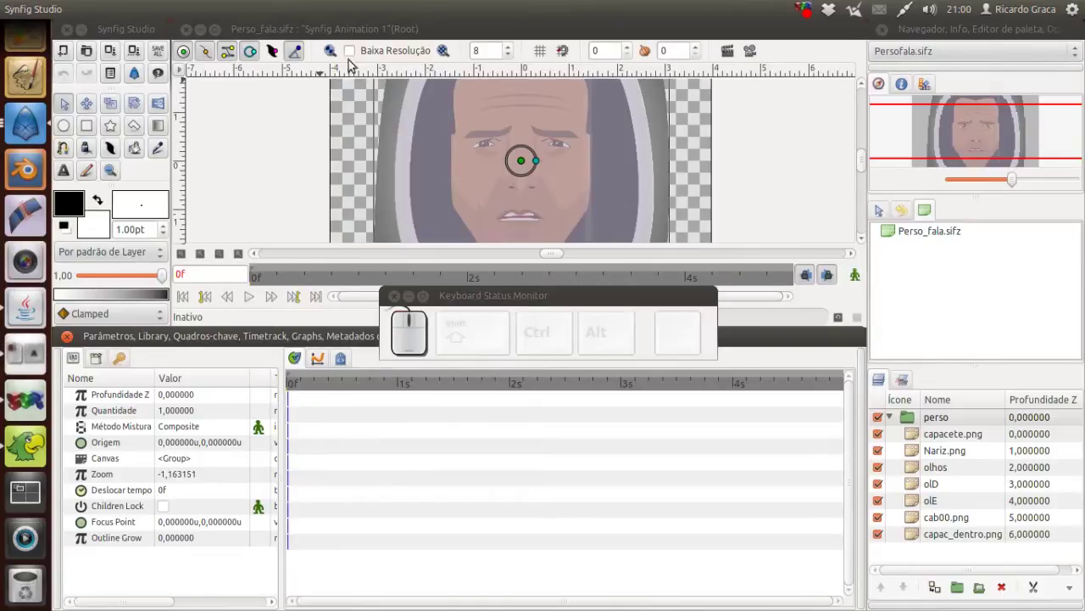
- Preview the Synfig animation and return to the first frame
click(254, 304)
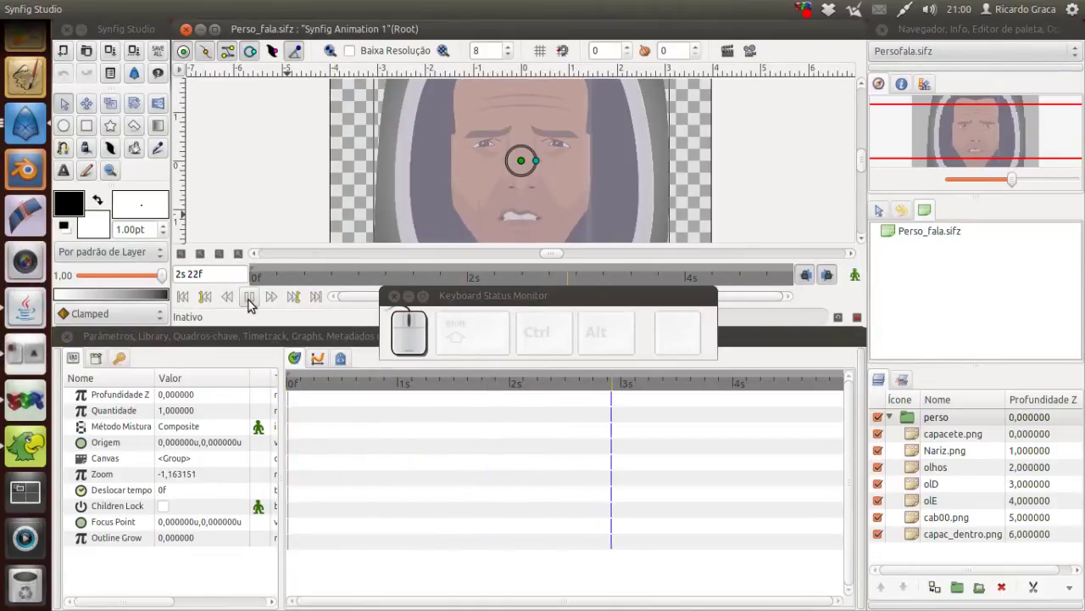
click(255, 303)
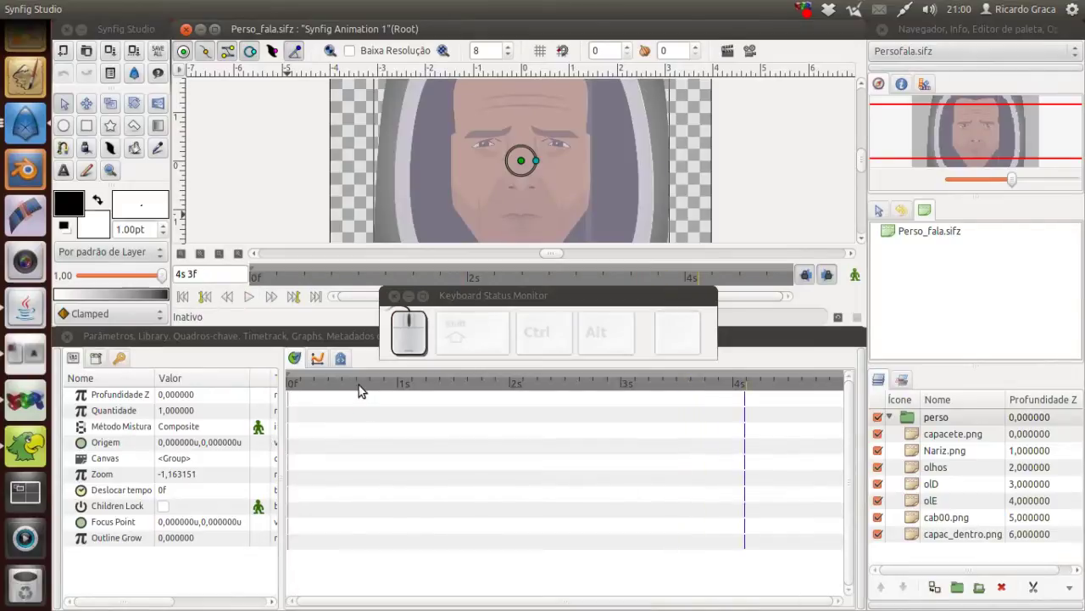
drag(328, 387, 291, 389)
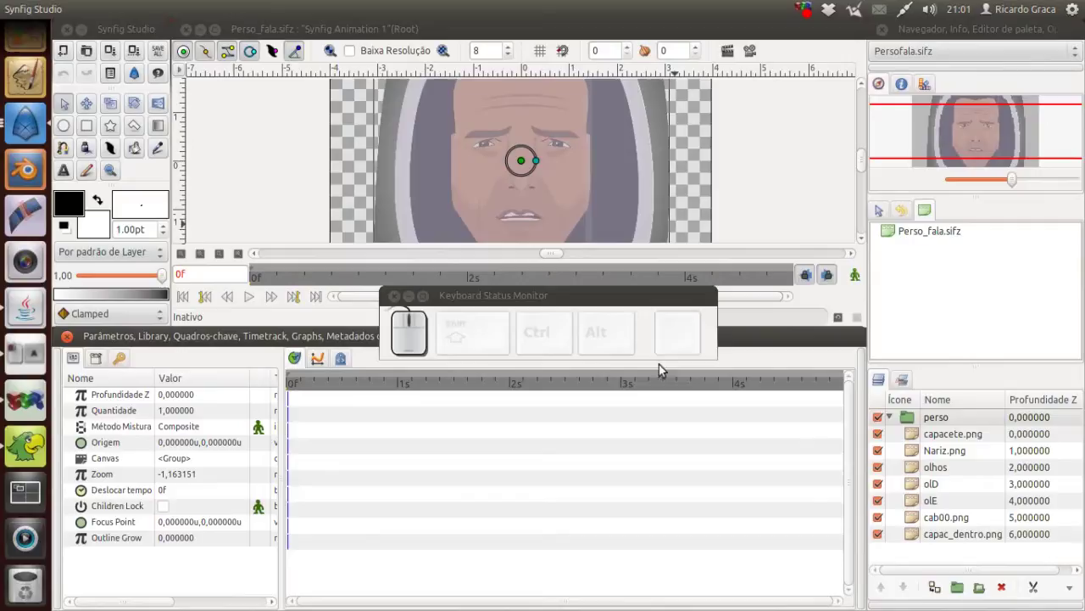
- Launch Papagayo and load the vista.wav recording at 24 fps
click(42, 447)
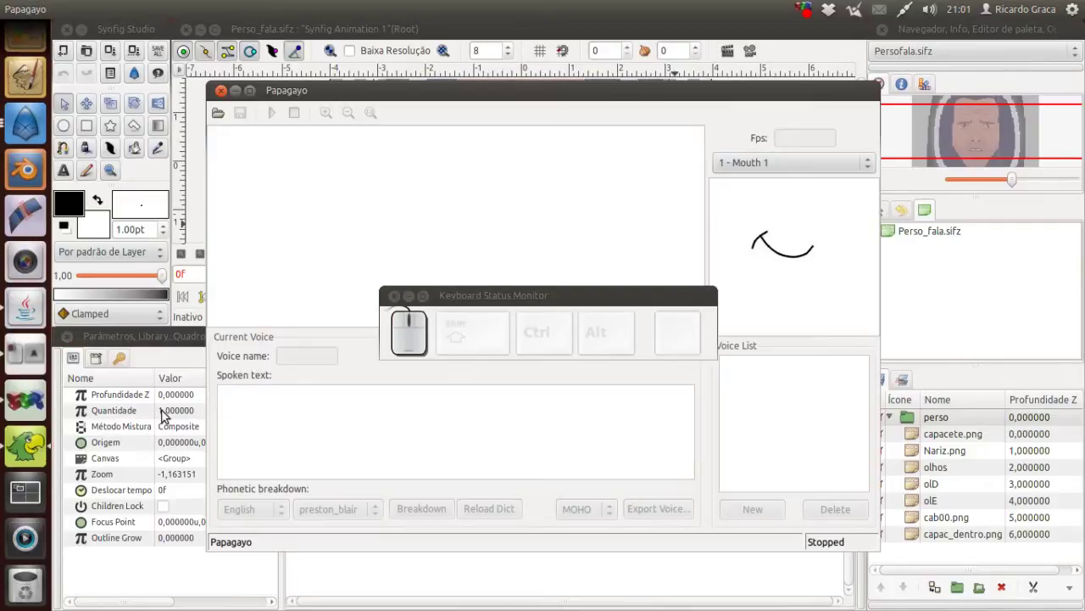
click(218, 118)
click(446, 227)
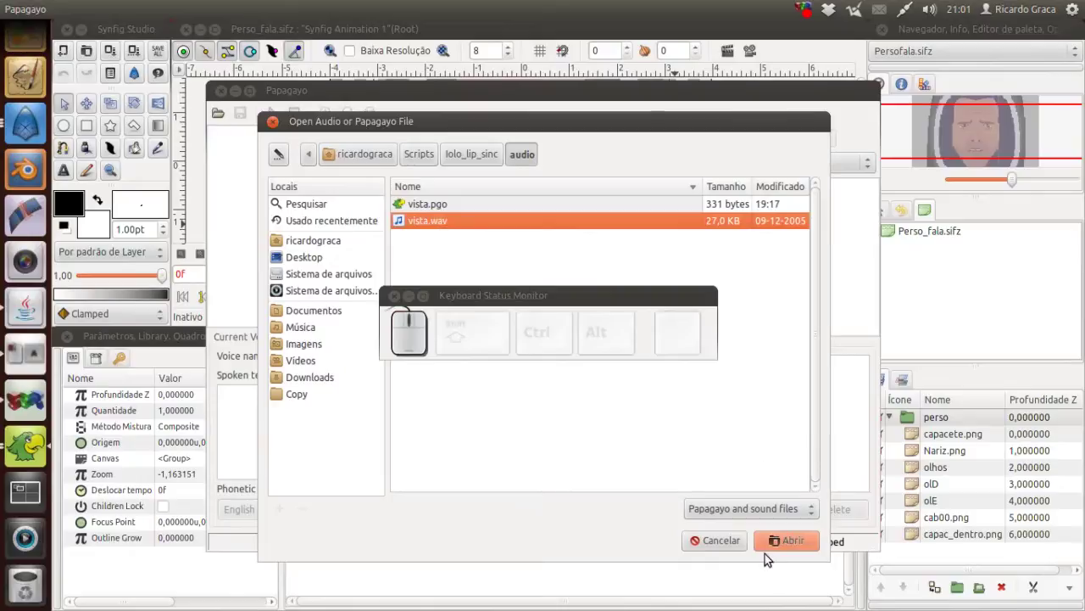
click(776, 547)
drag(544, 302, 340, 220)
click(254, 402)
- Enter the spoken phrase "Hasta la vista, baby!" for the voice
key(shift+space)
key(shift+space)
key(shift+space)
key(shift+1)
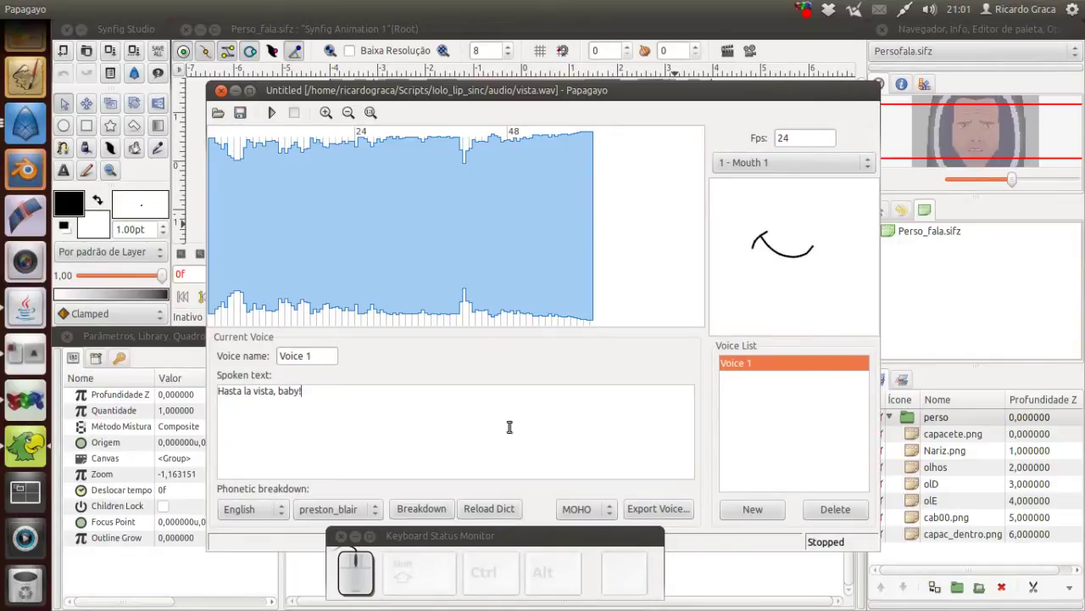
- Break the phrase into words and phonemes laid over the waveform
click(438, 506)
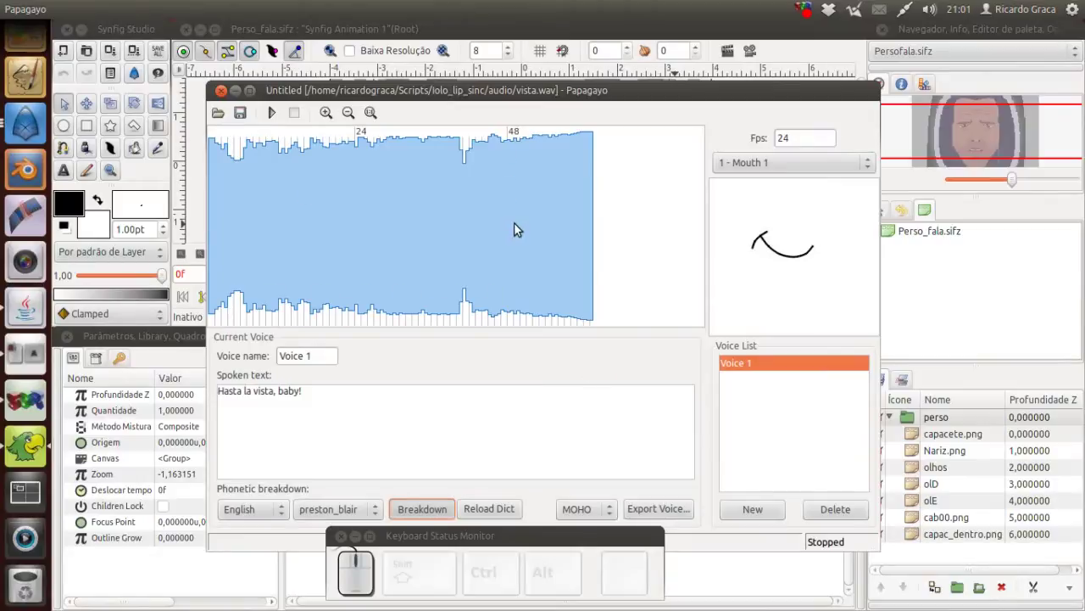
drag(518, 154, 517, 154)
drag(516, 154, 272, 311)
click(276, 111)
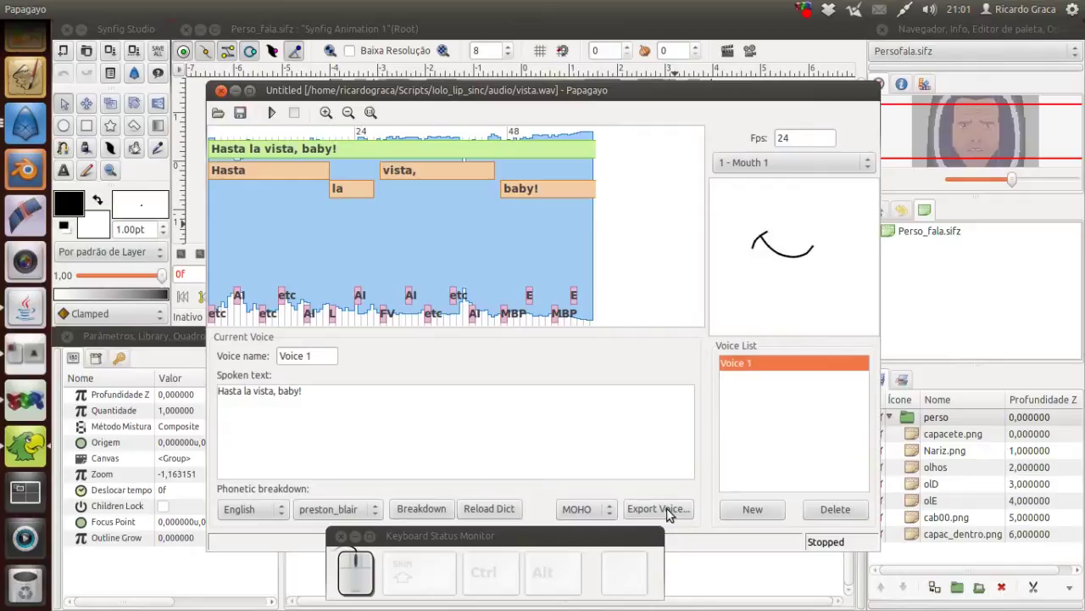
- Export the lip-sync timing as vista.dat in the audio folder
click(668, 512)
click(441, 248)
click(798, 544)
click(628, 403)
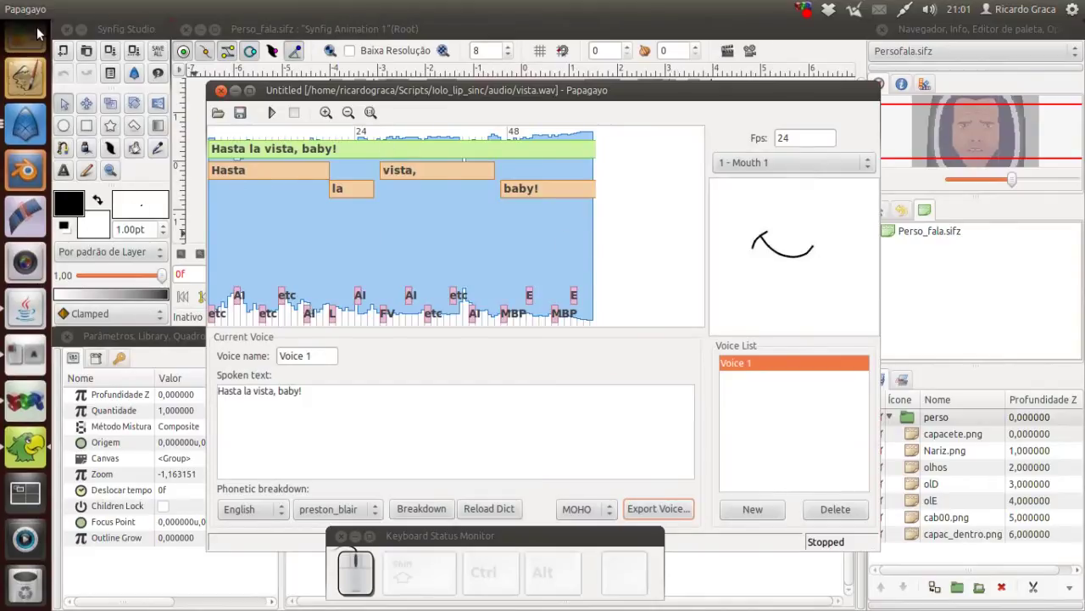
- Reload the changed vista.dat in gedit and glance at vista.lst for reference
click(28, 148)
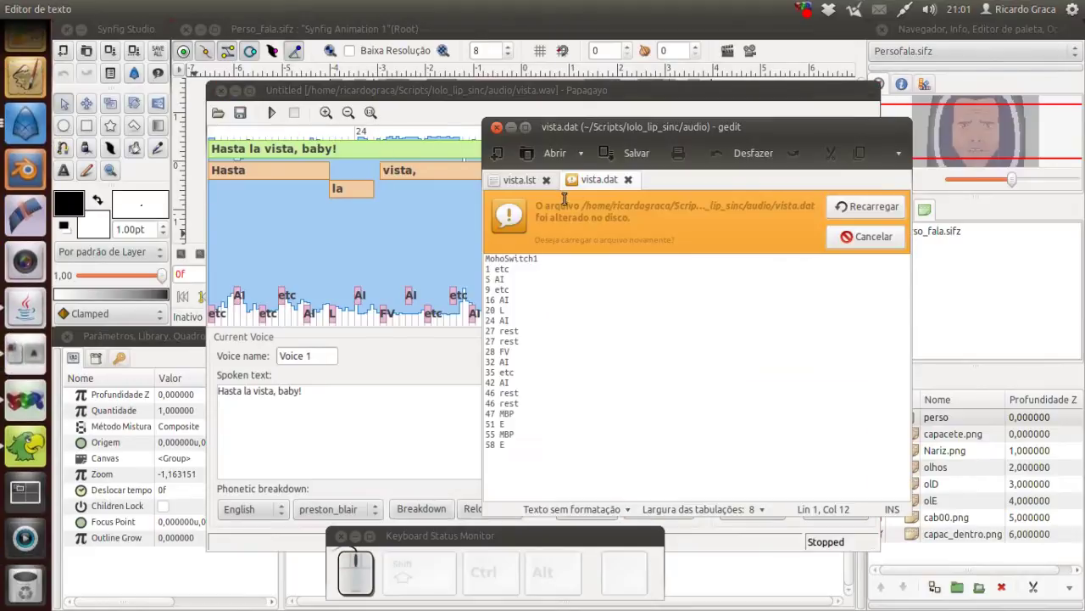
click(888, 211)
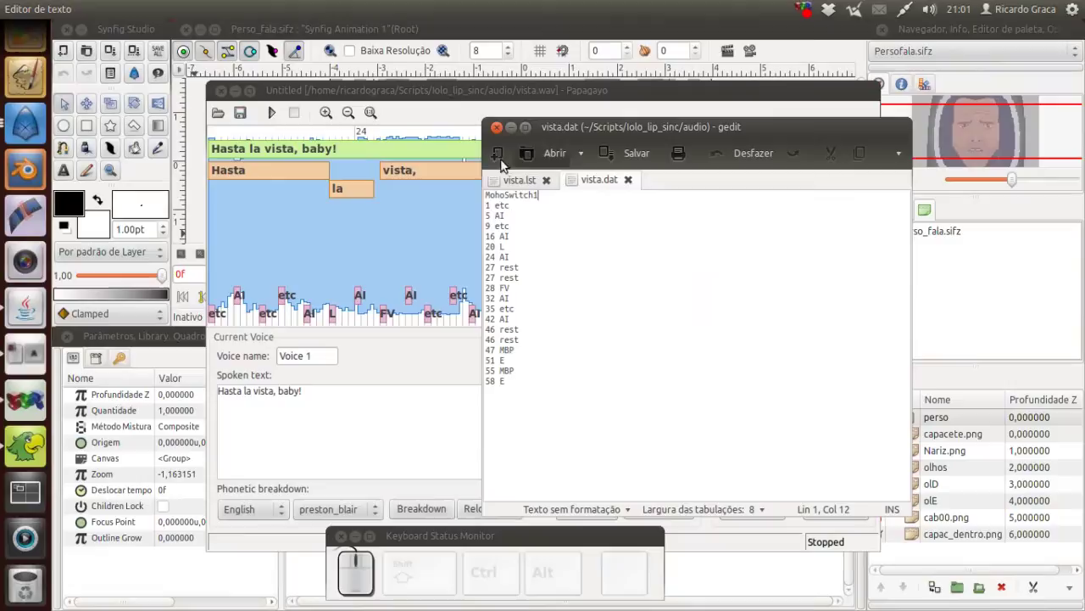
click(518, 182)
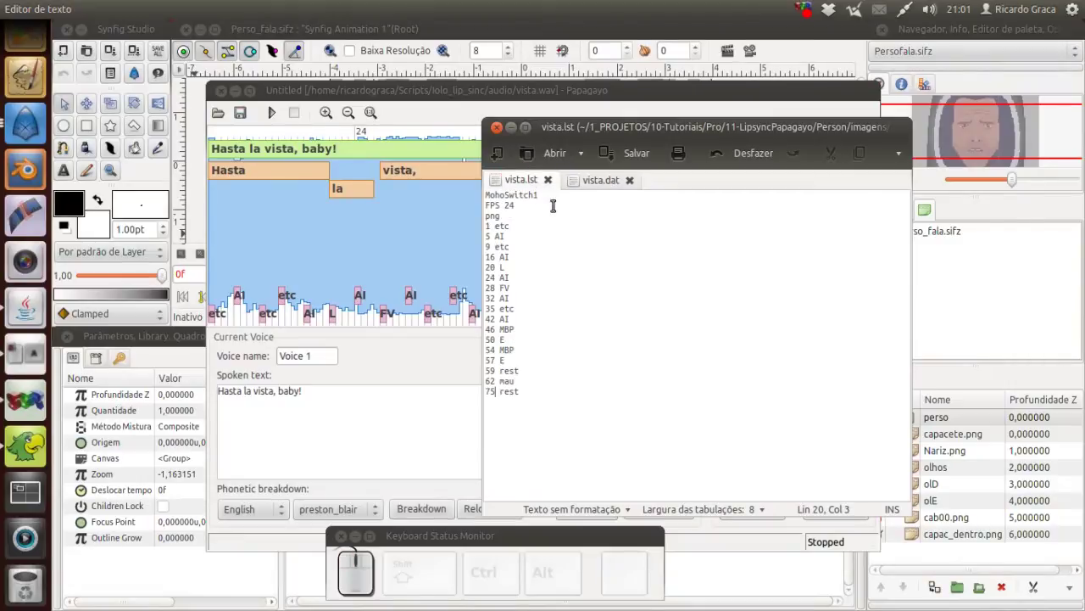
click(601, 179)
- Add an 's 24' line below MohoSwitch1 in vista.dat, comparing with vista.lst
click(563, 191)
key(Return)
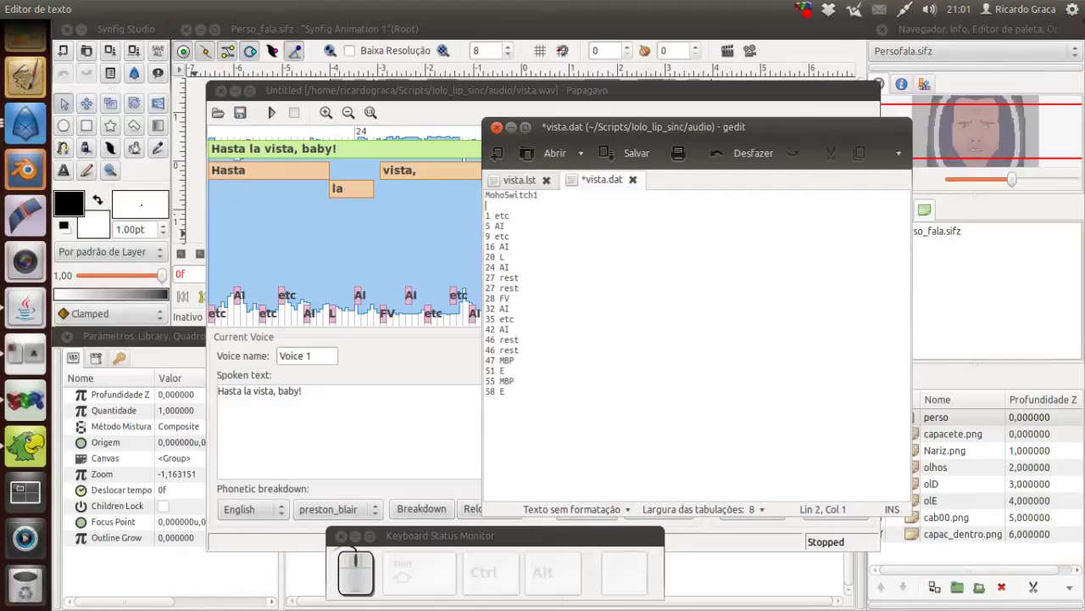
key(s)
key(space)
key(2)
key(4)
key(Return)
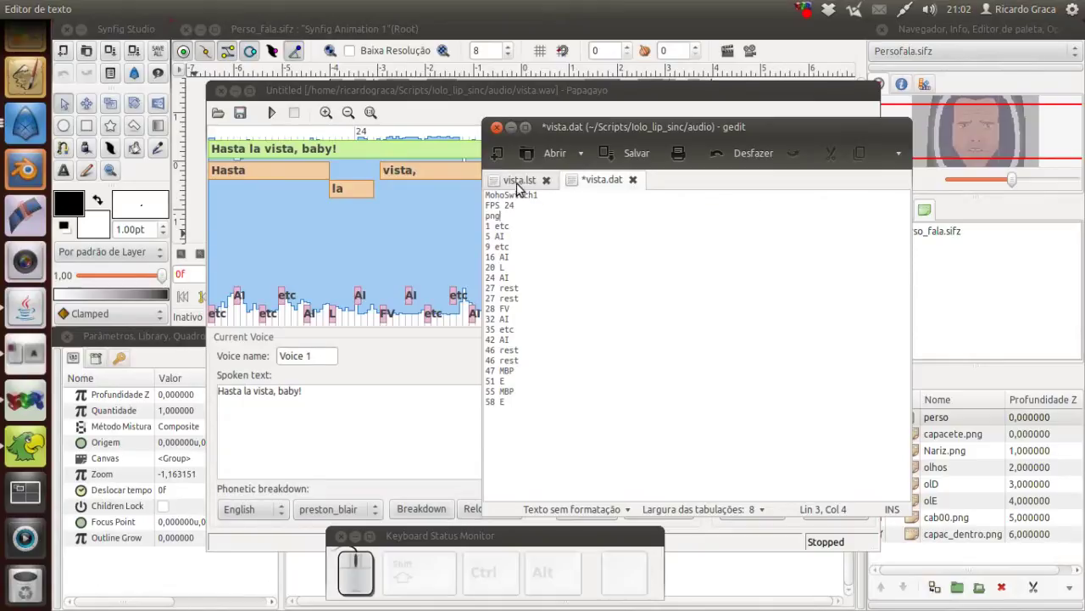
click(523, 186)
click(598, 183)
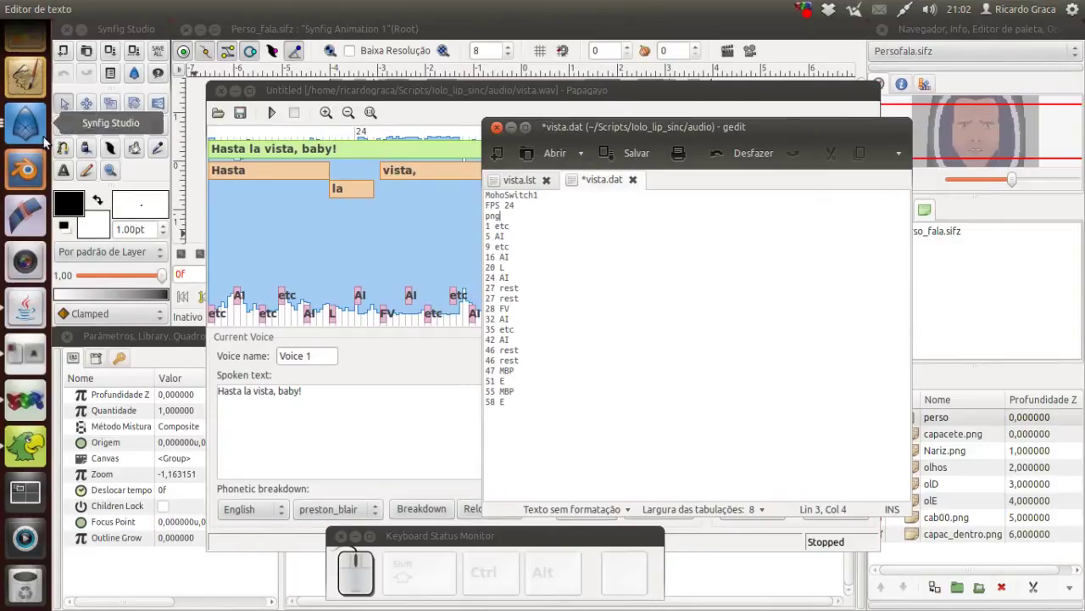
- Show the cabecas head-image folder with enlarged thumbnails beside the editor
click(30, 88)
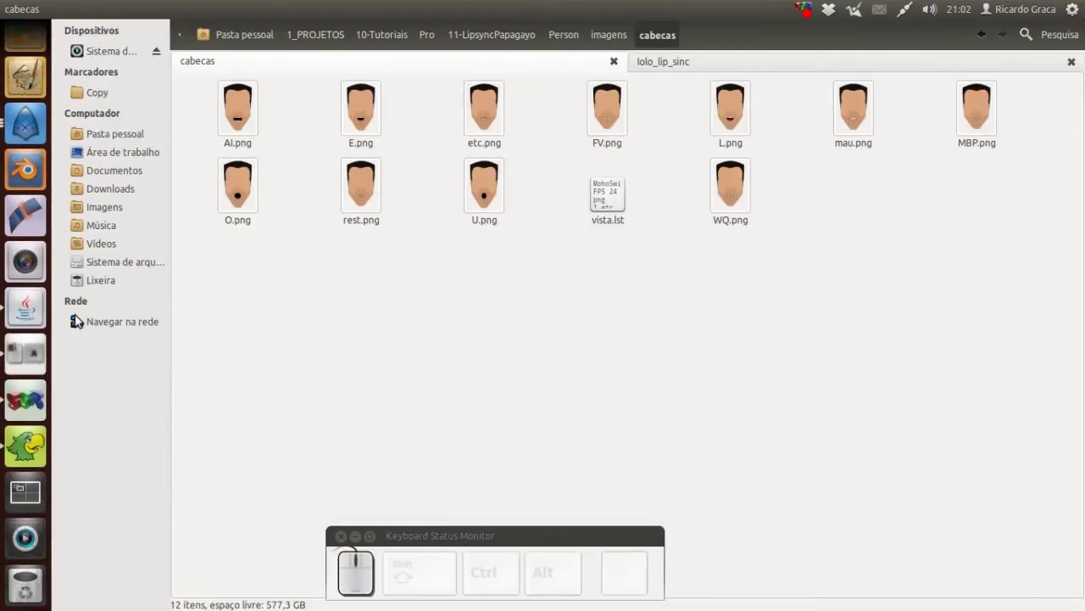
key(alt+Tab)
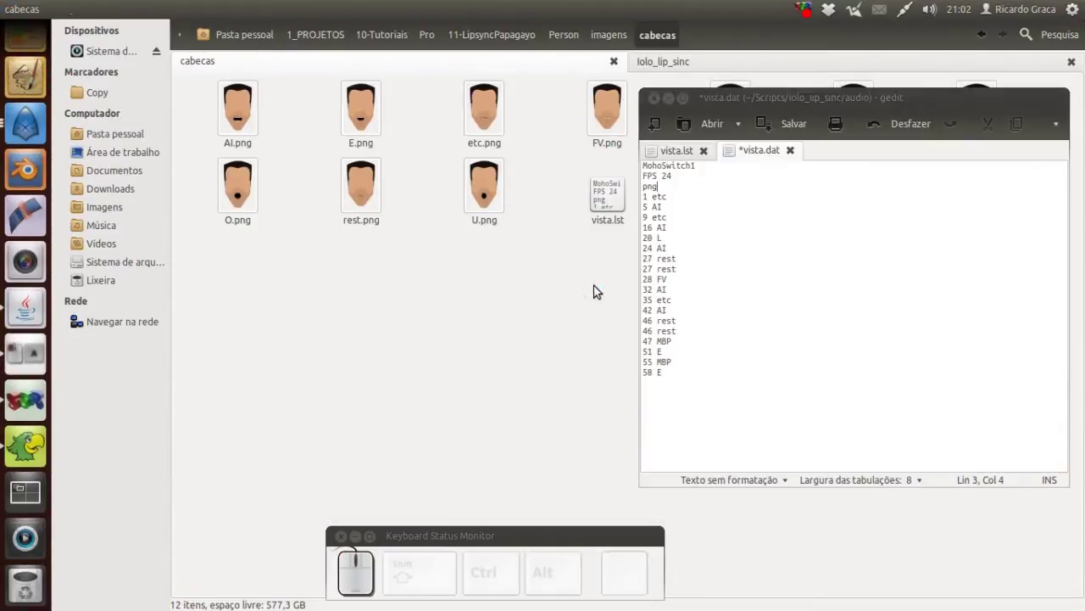
drag(736, 101, 669, 221)
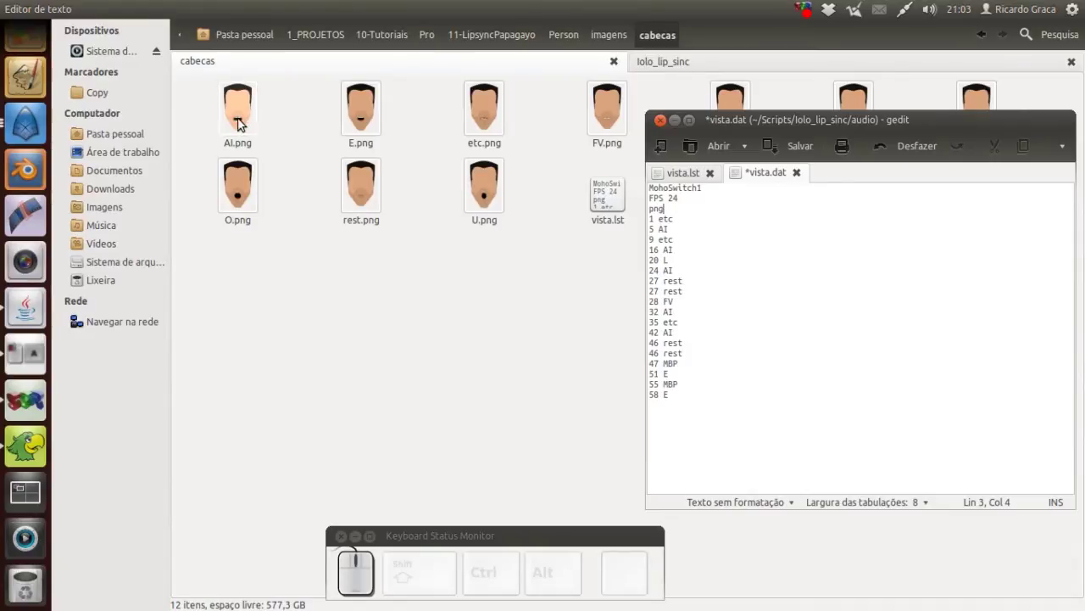
click(418, 165)
right_click(423, 167)
click(488, 307)
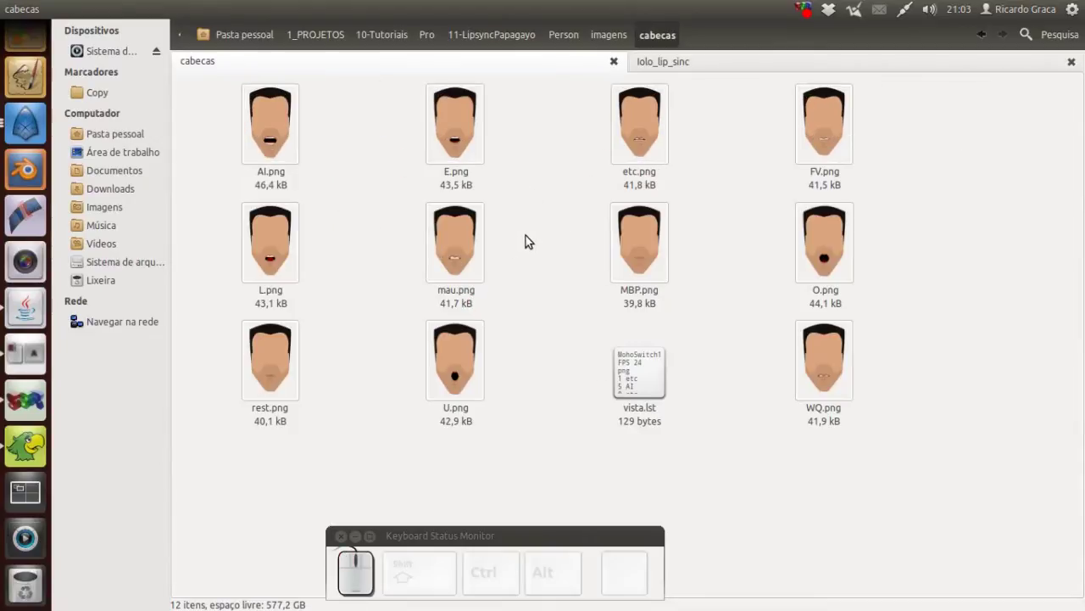
right_click(532, 240)
click(590, 389)
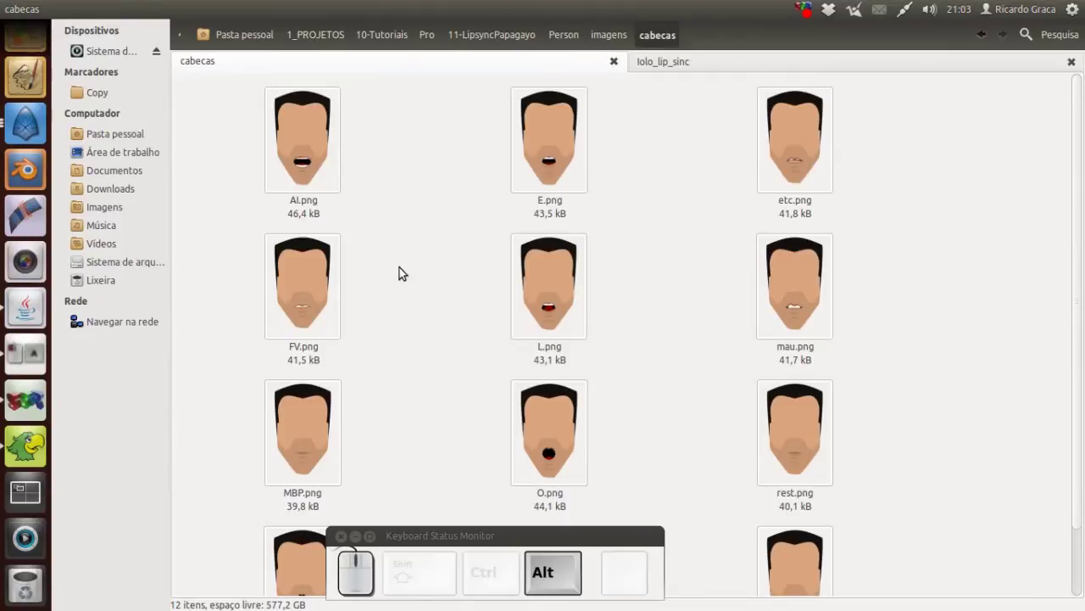
- Bring gedit back over the thumbnails to match vista.dat to the image names
key(alt+Tab)
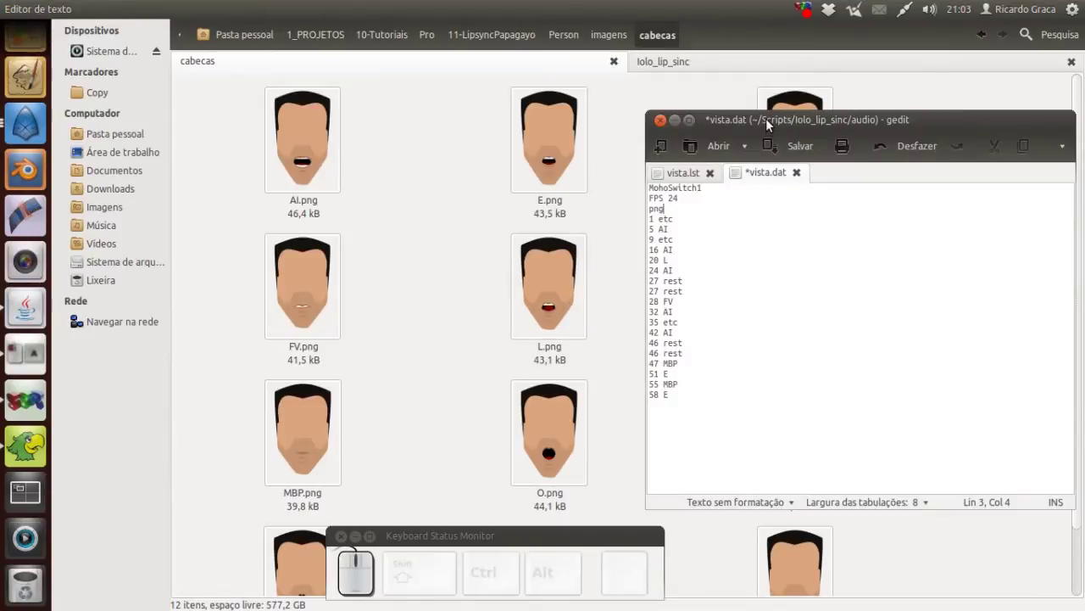
drag(773, 122, 613, 189)
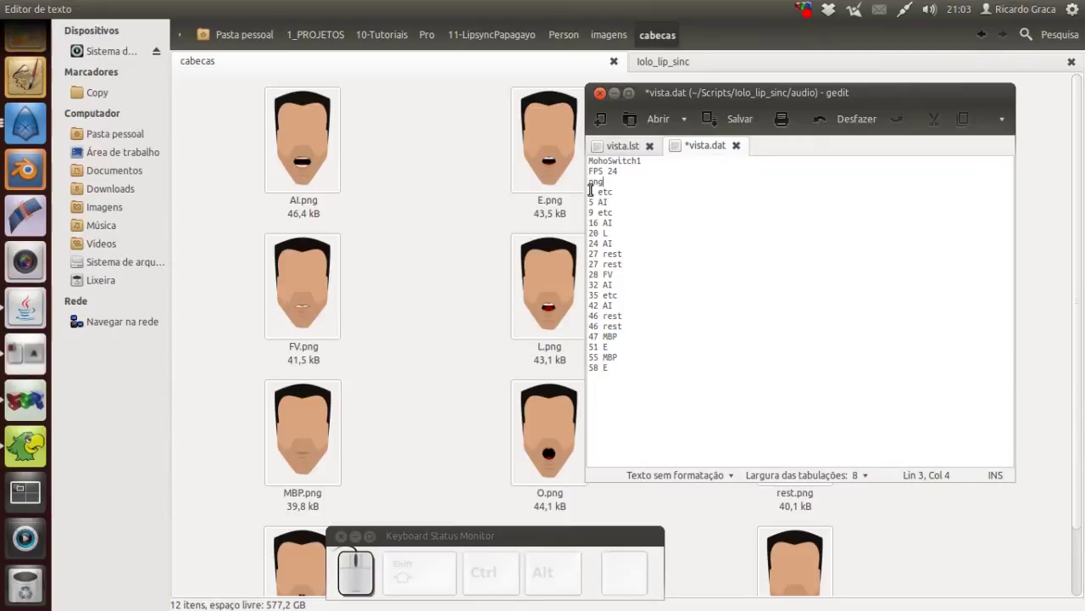
click(586, 187)
drag(747, 97, 888, 153)
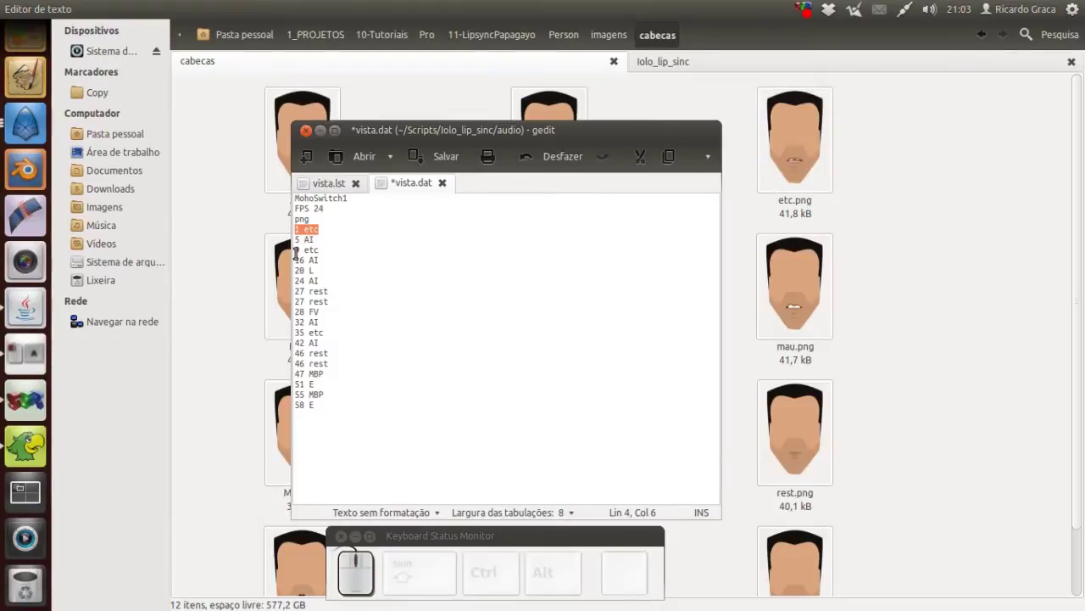
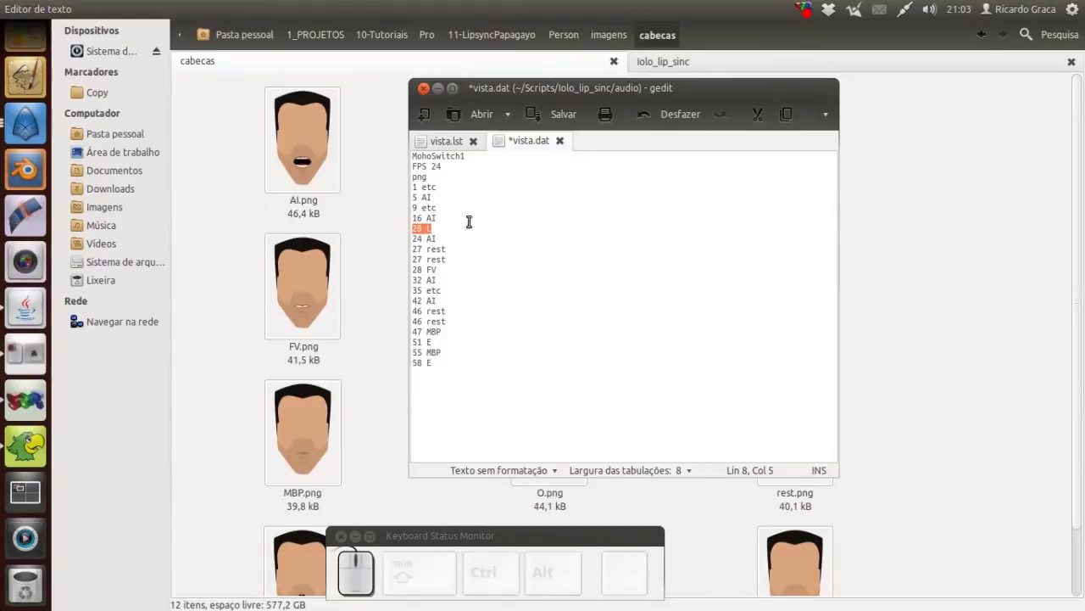
- Save the edited timing file as vista02.lst in the audio folder
click(487, 95)
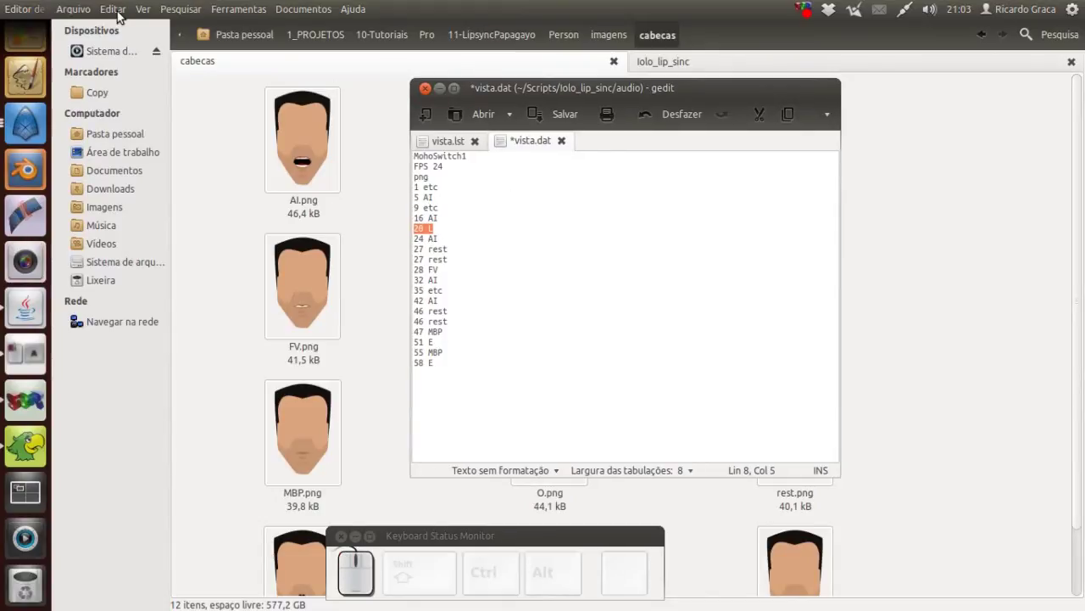
click(91, 14)
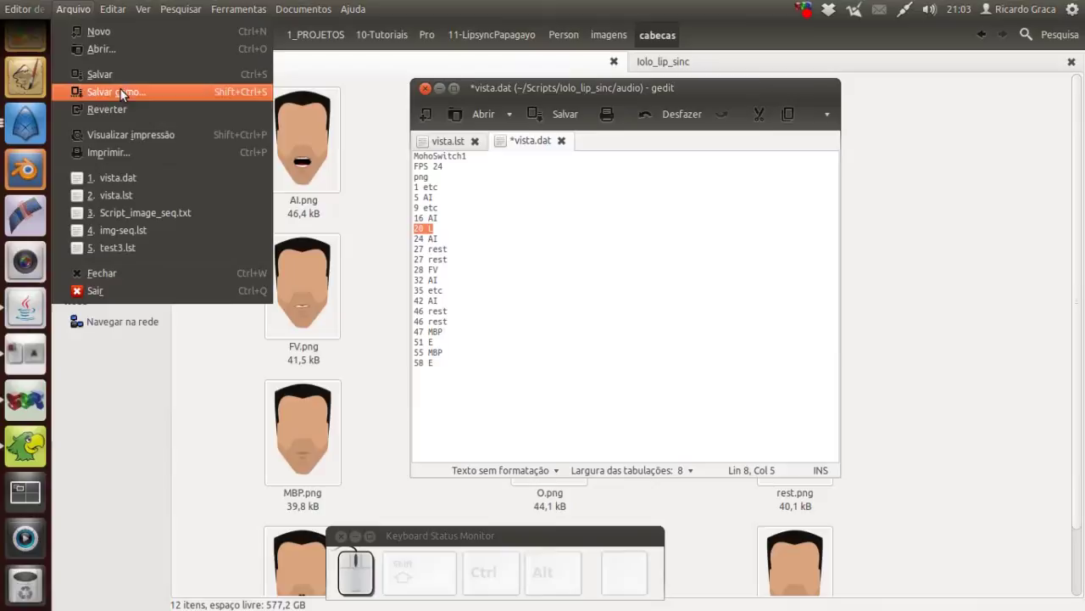
click(125, 100)
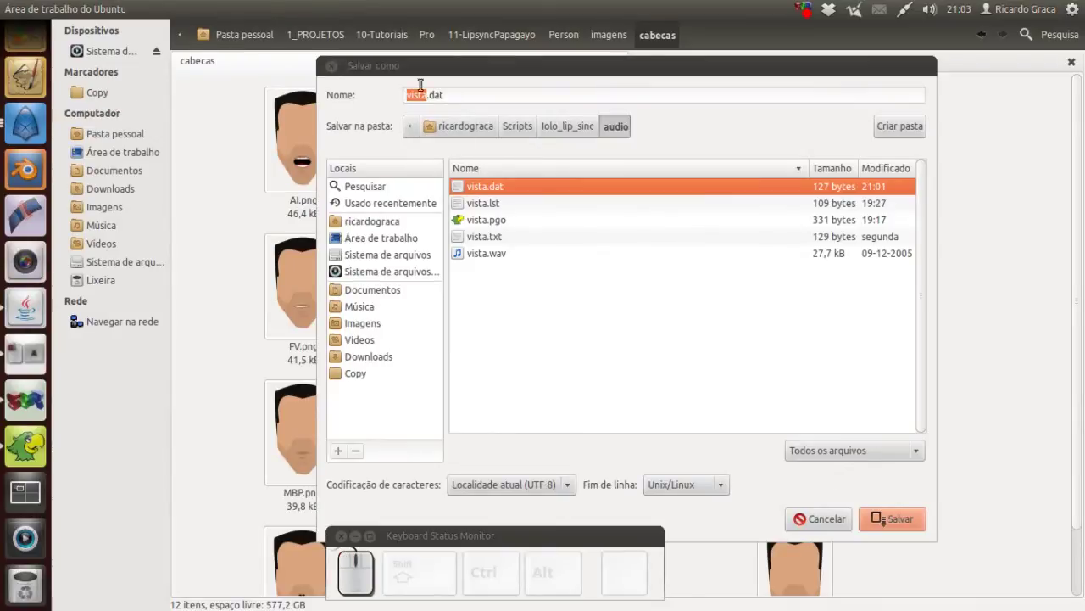
click(438, 90)
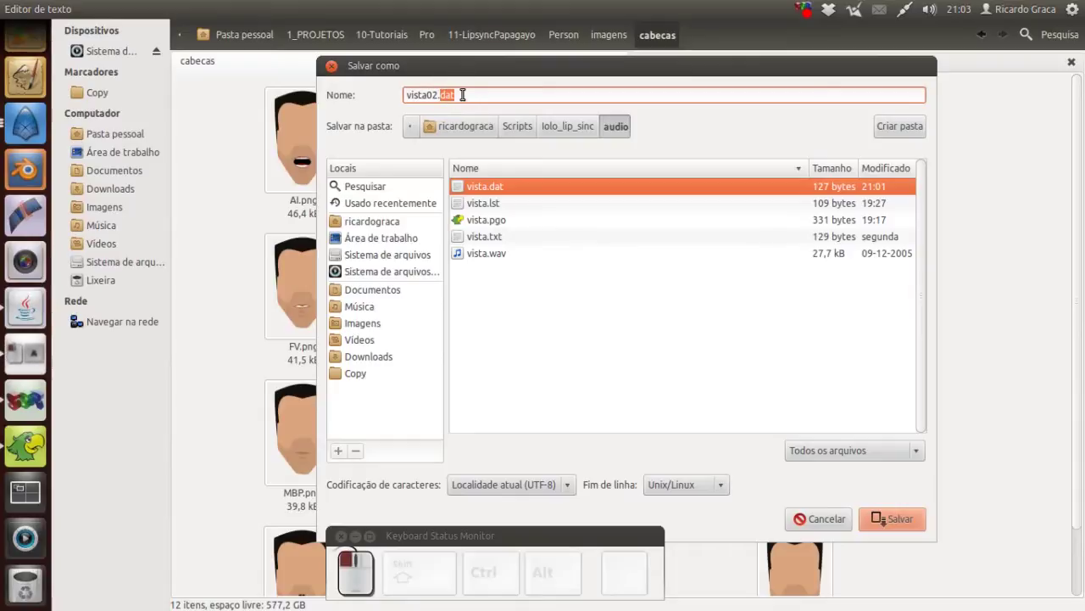
key(t)
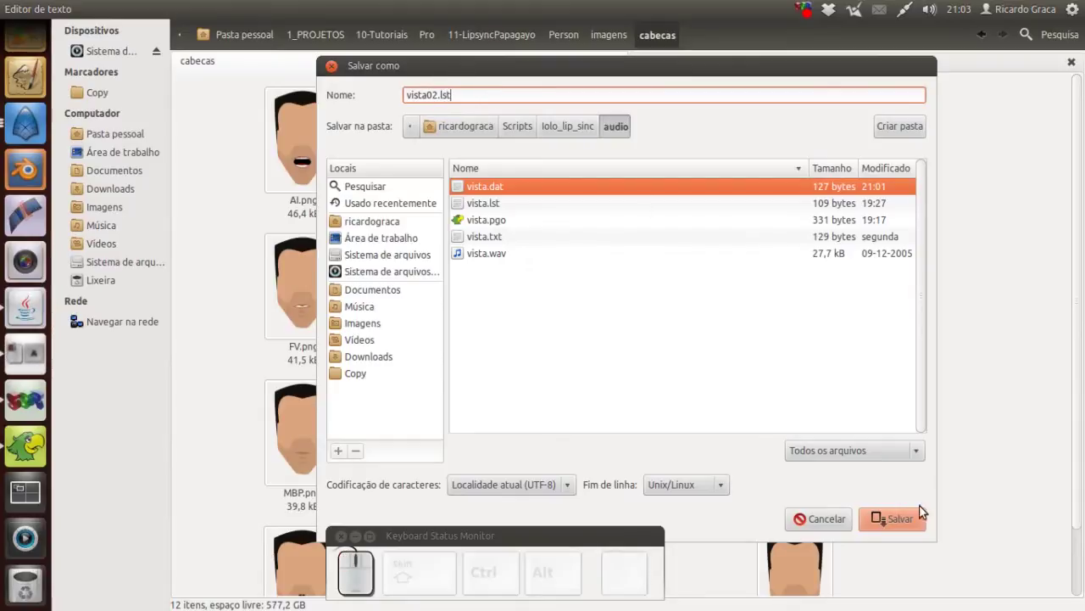
click(907, 522)
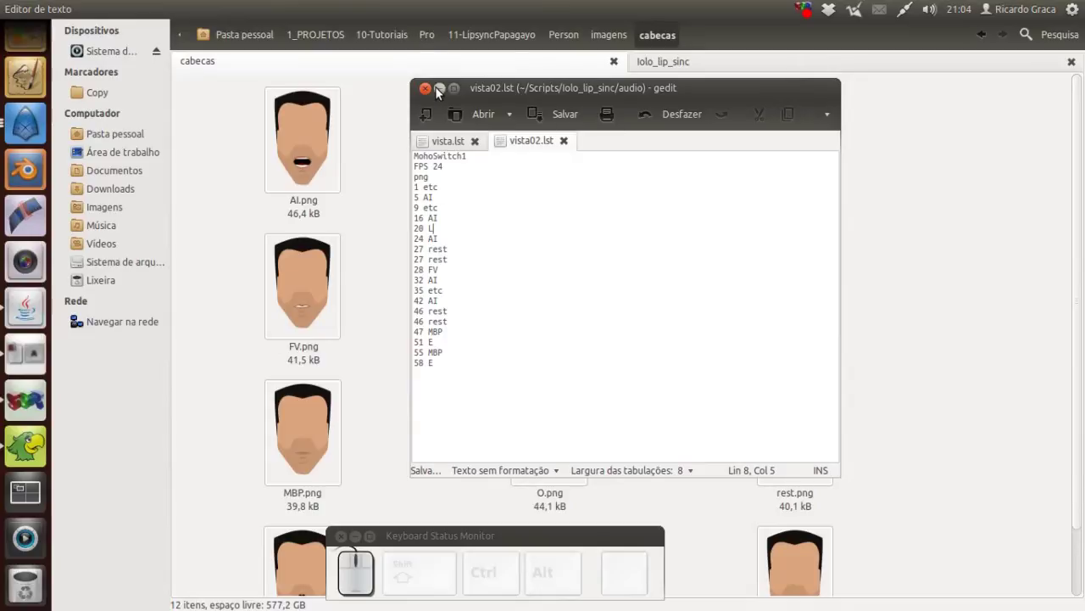
- Return to the Synfig head project and bring the Layers panel into view
click(446, 90)
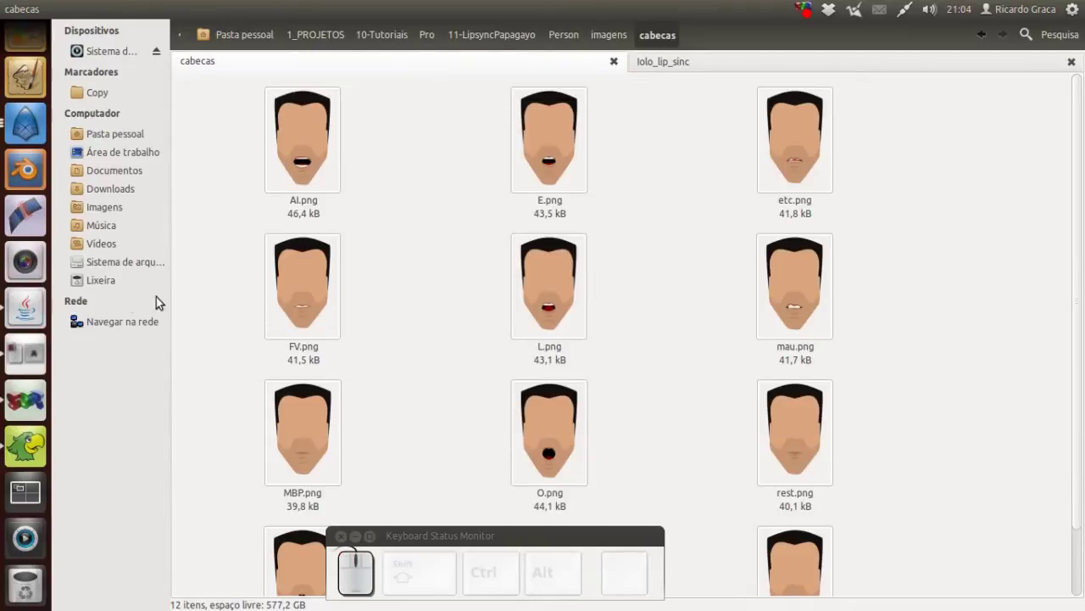
click(34, 13)
click(242, 92)
drag(489, 544, 979, 544)
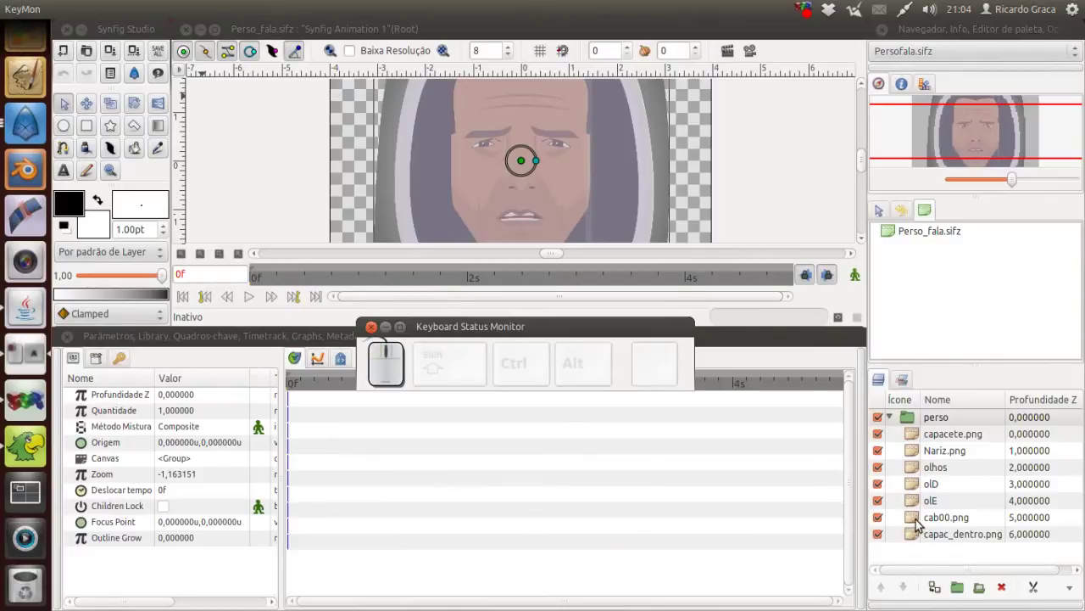
- Delete the cab00.png head layer from the perso group, leaving capac_dentro.png
click(922, 523)
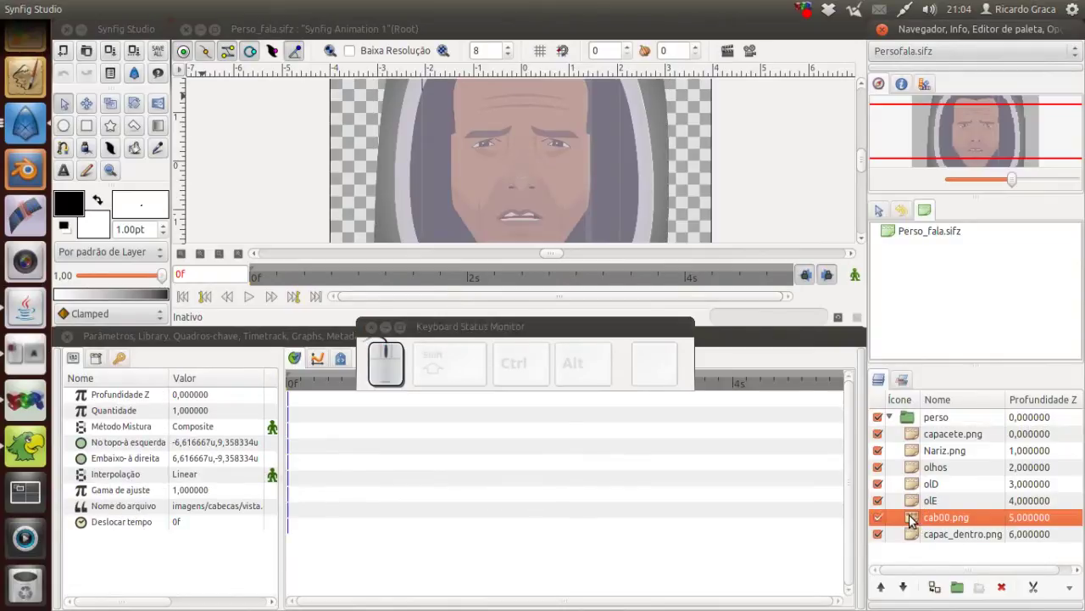
key(Delete)
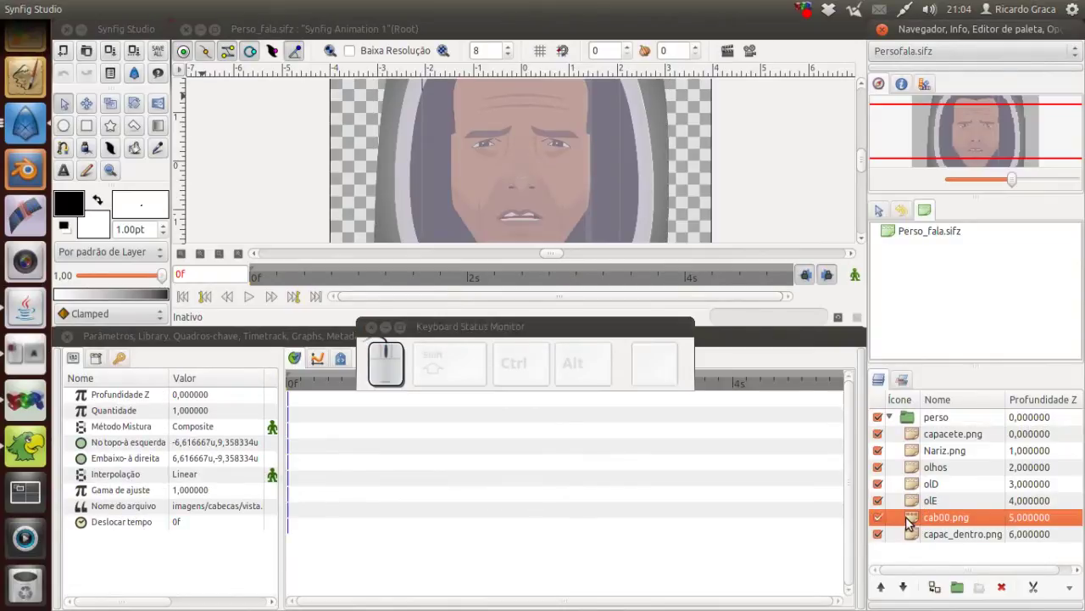
click(1009, 587)
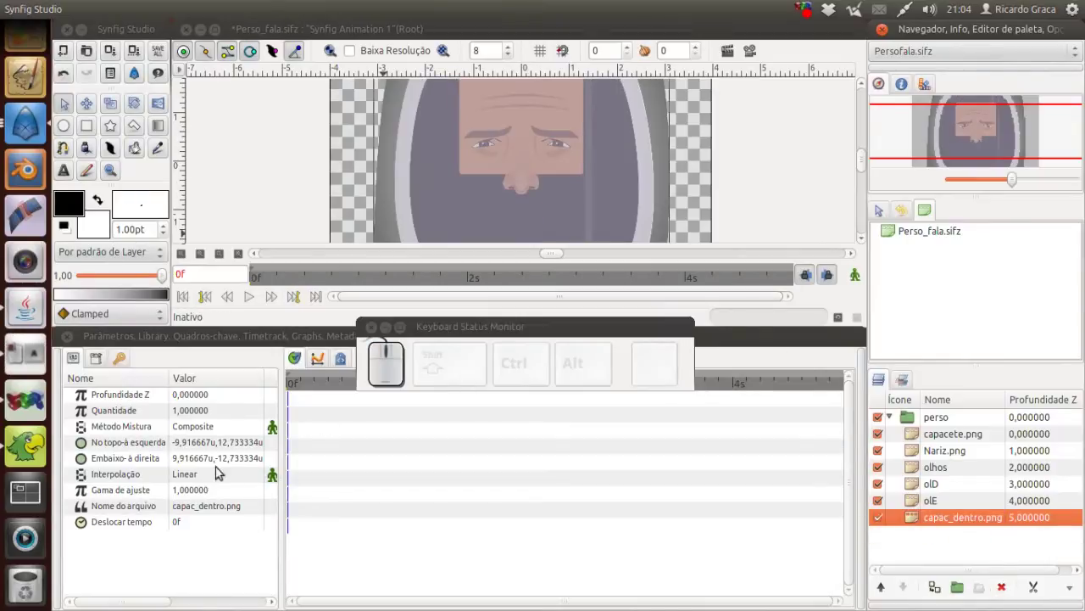
click(128, 34)
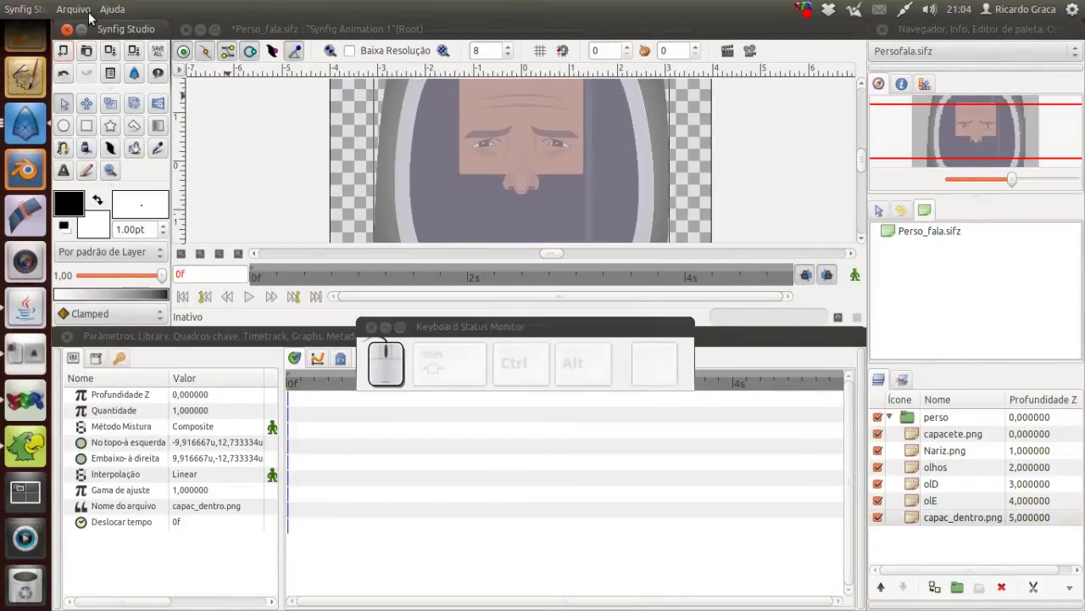
click(188, 72)
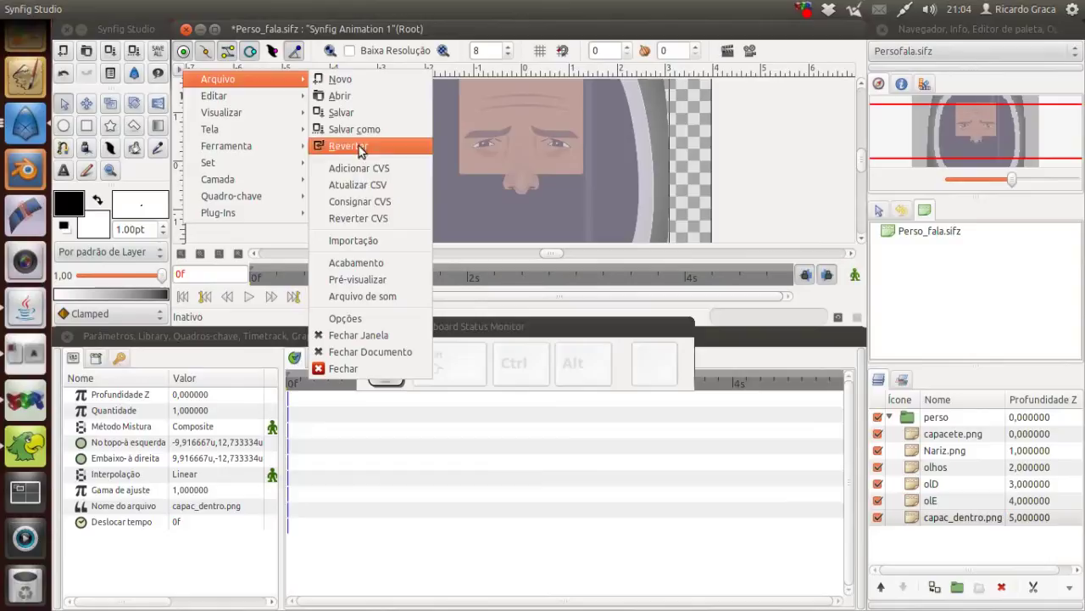
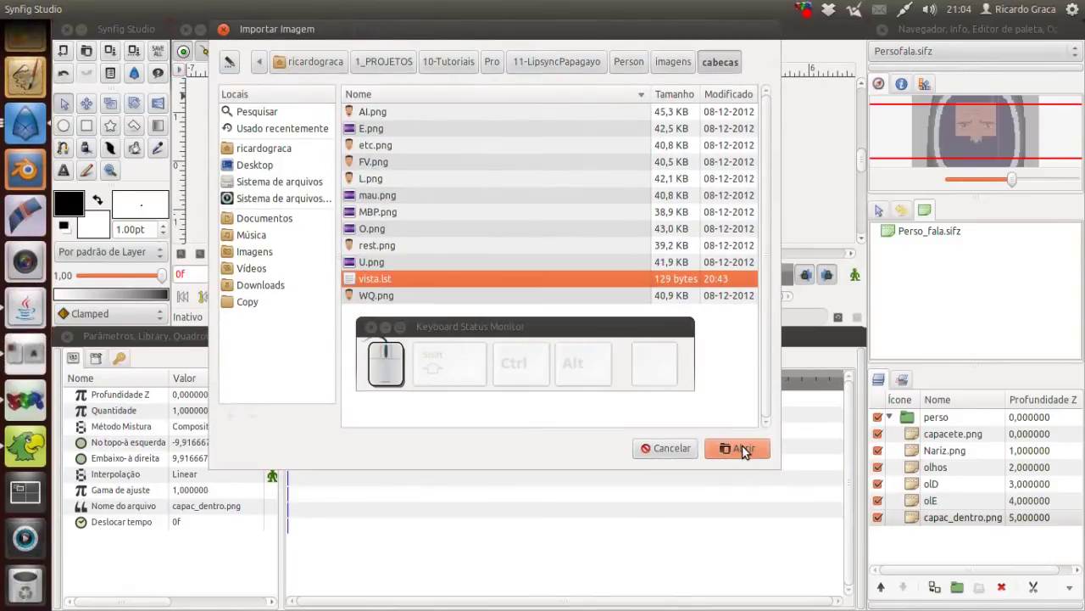
- Import the vista.lst sequence from cabecas and place it inside the perso group
click(748, 450)
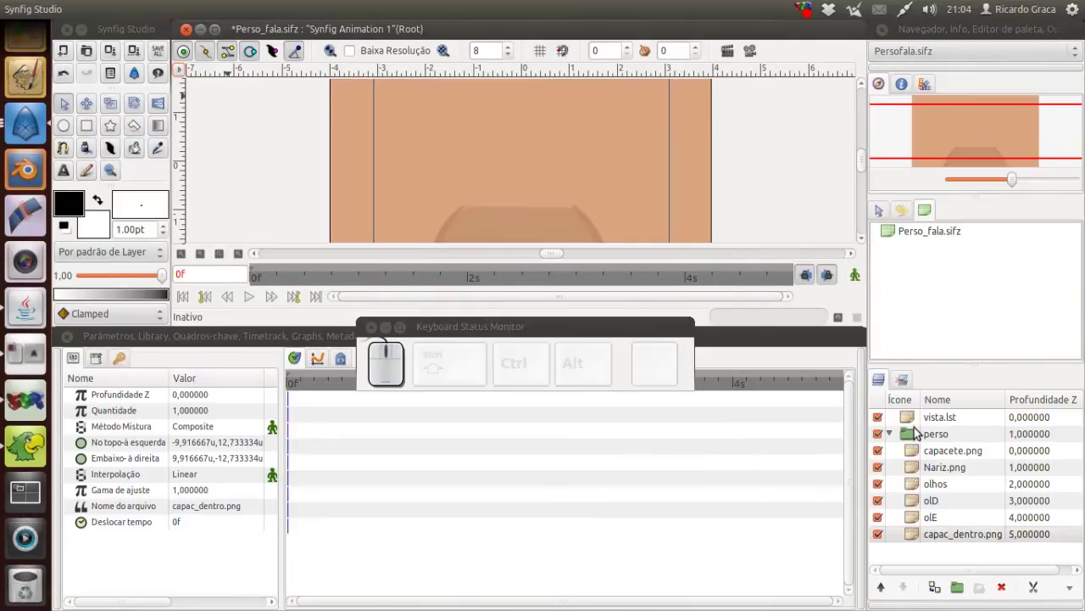
click(916, 423)
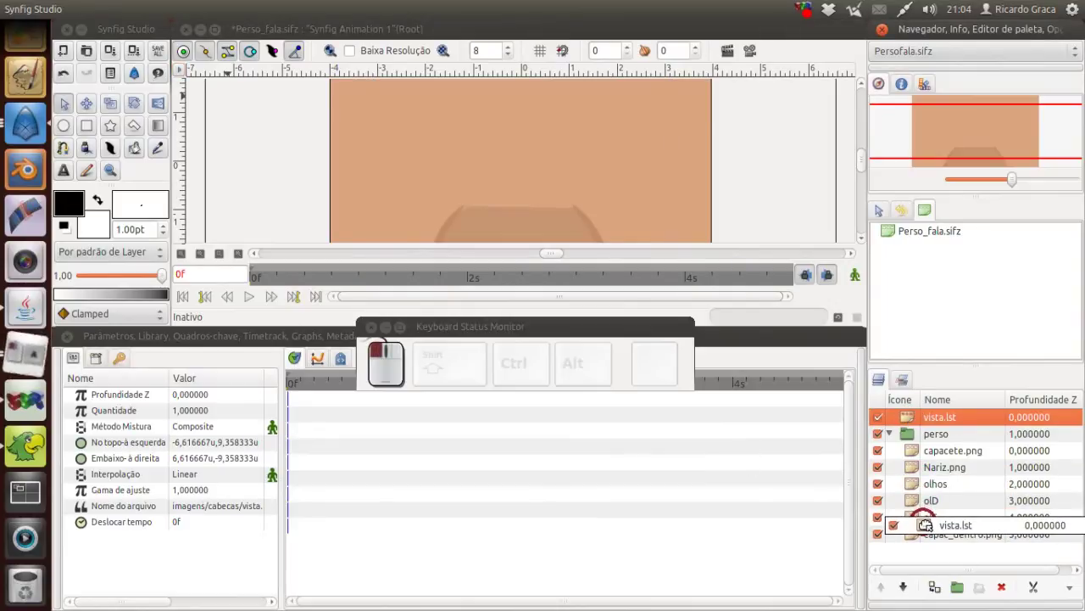
click(932, 524)
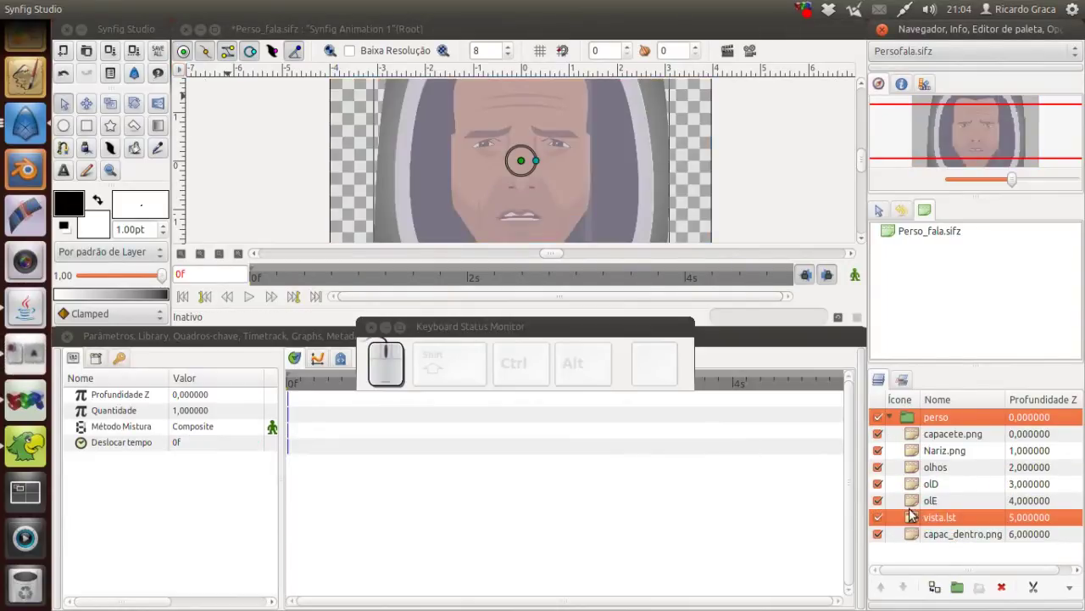
- Rewind and play the animation to watch the mouth
drag(312, 386, 206, 299)
click(272, 302)
click(258, 304)
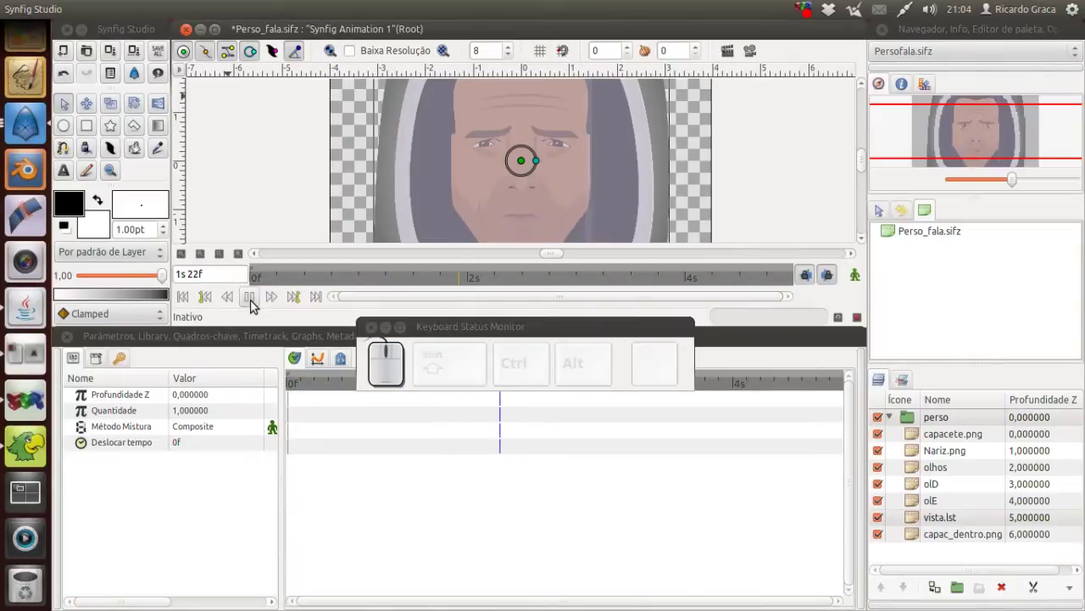
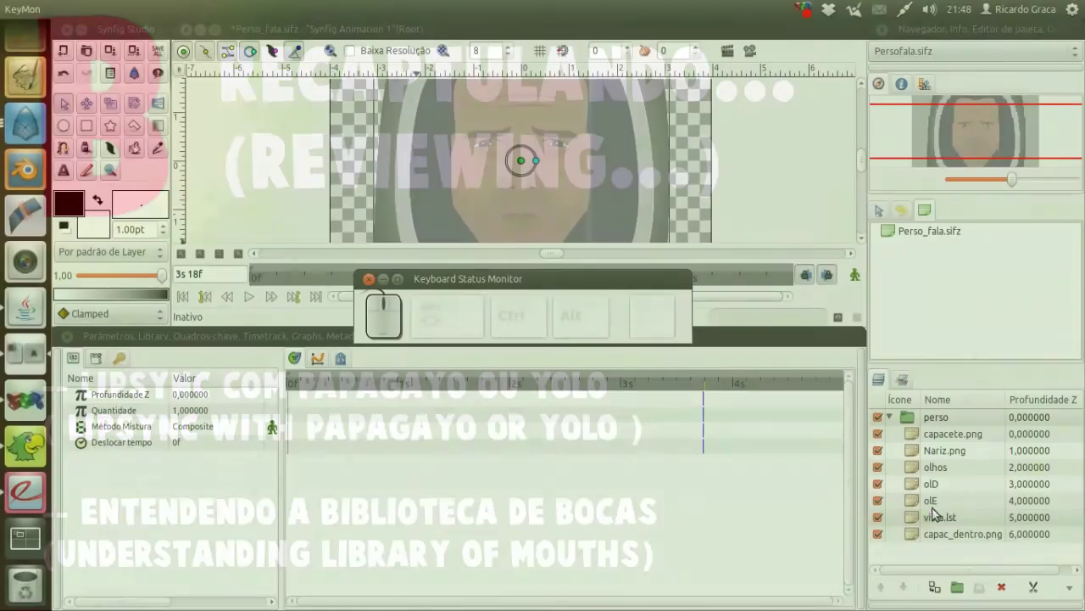
- Bring the text editor showing vista02.lst to the front
click(917, 520)
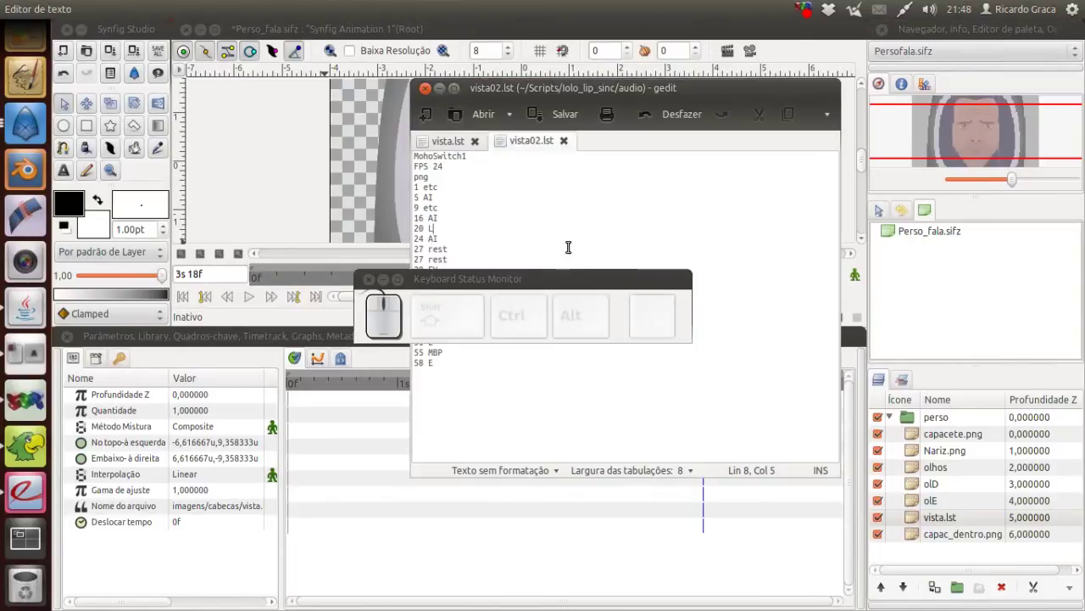
- Review the vista.lst frame list and close the editor
click(461, 144)
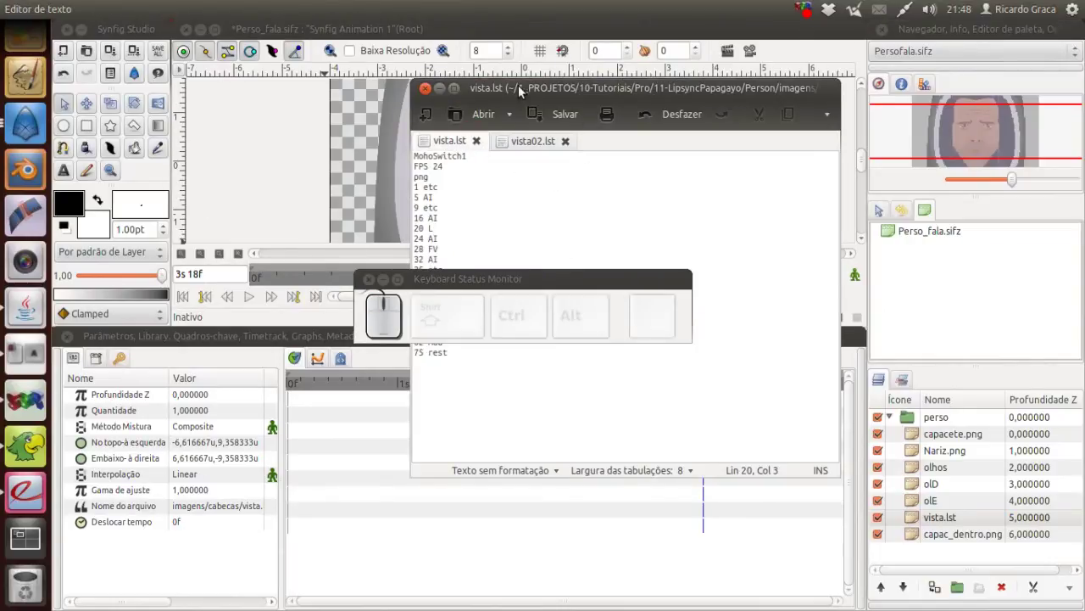
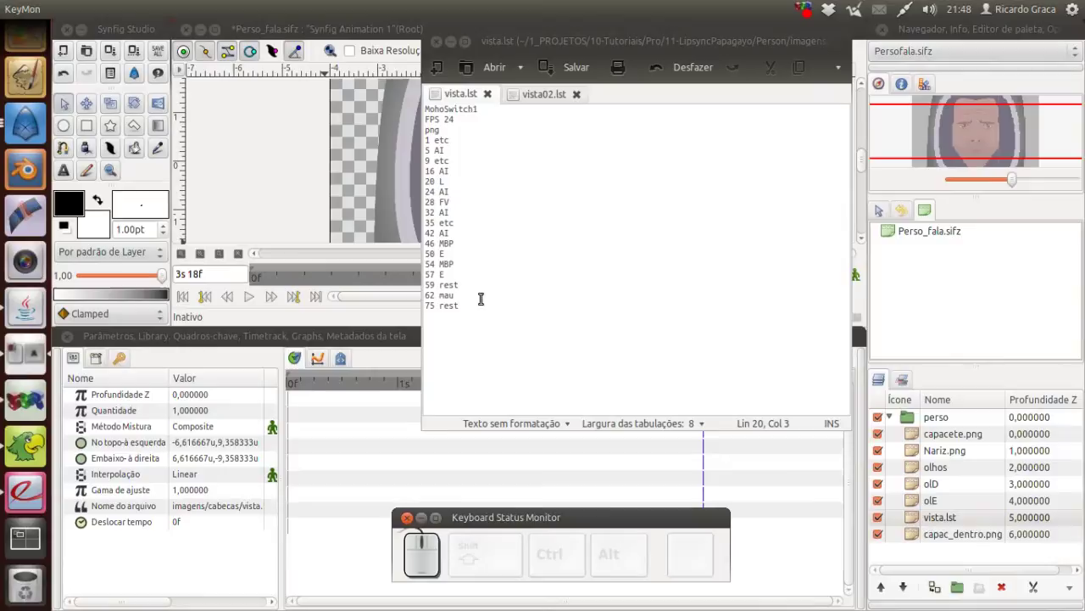
drag(462, 300, 485, 108)
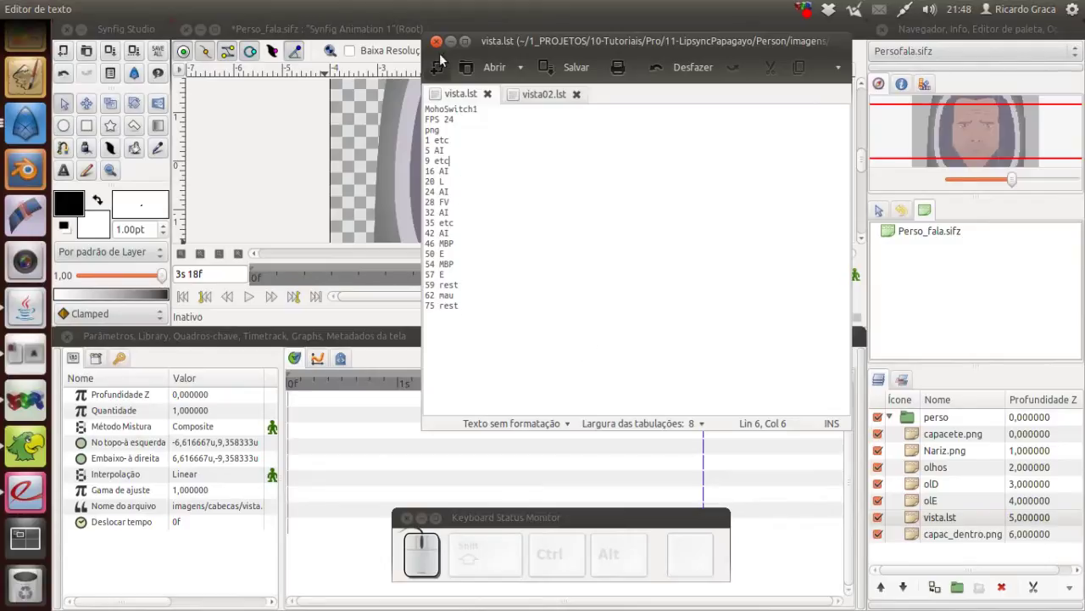
click(459, 45)
- Play the mouth animation, stop it and rewind to frame 0
click(290, 385)
click(259, 303)
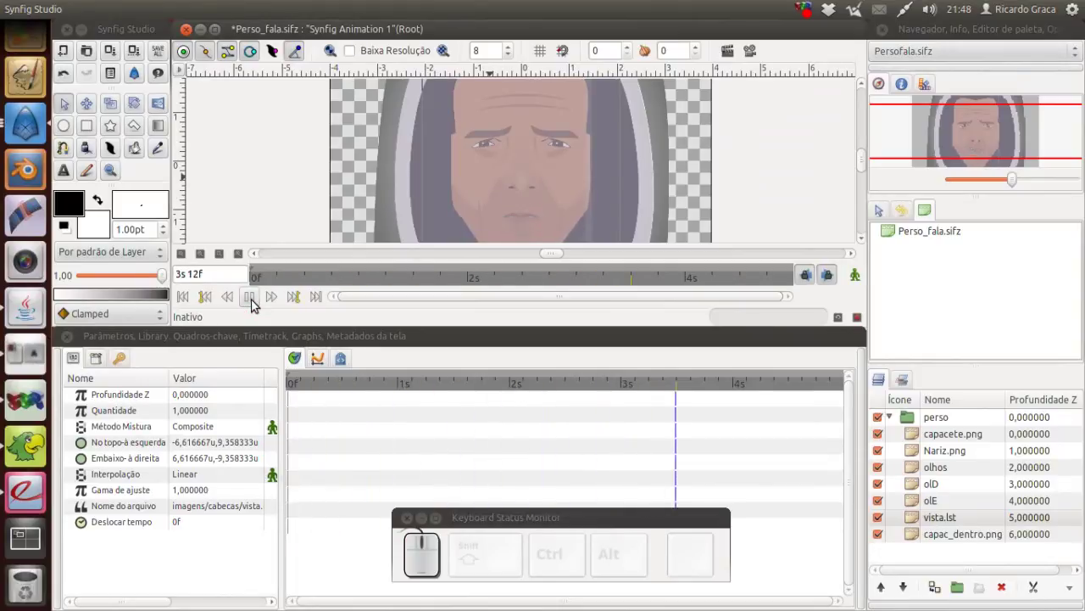
click(258, 302)
click(189, 300)
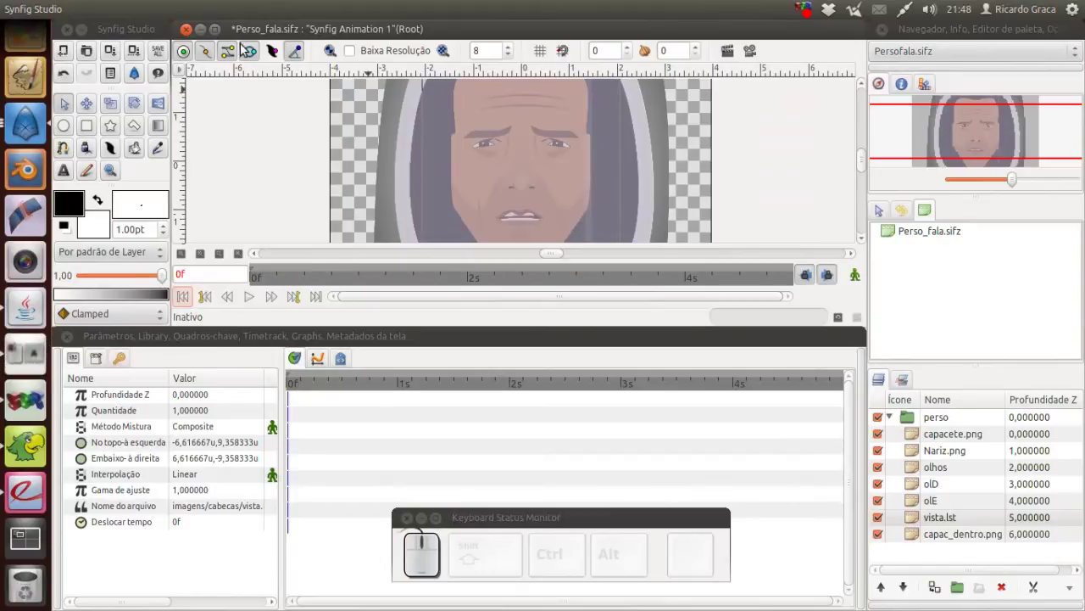
- Switch to the Nautilus window showing the cabecas folder
key(alt+Tab)
key(Tab)
key(Tab)
- Browse down through the cabecas folder's mouth-shape head images and back up
key(Tab)
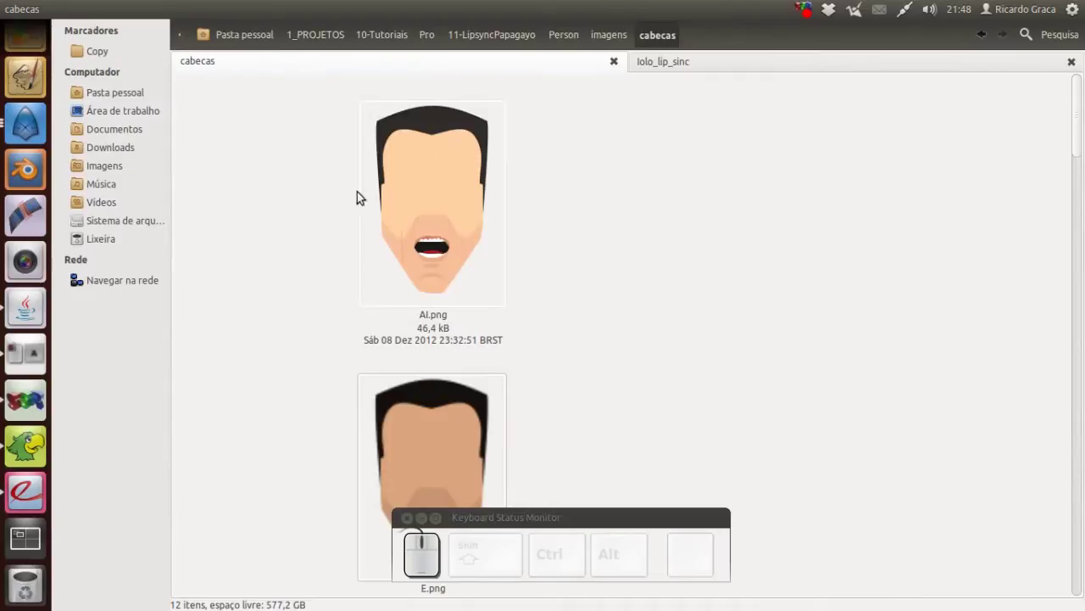
scroll(down, 3)
scroll(down, 3)
scroll(down, 3)
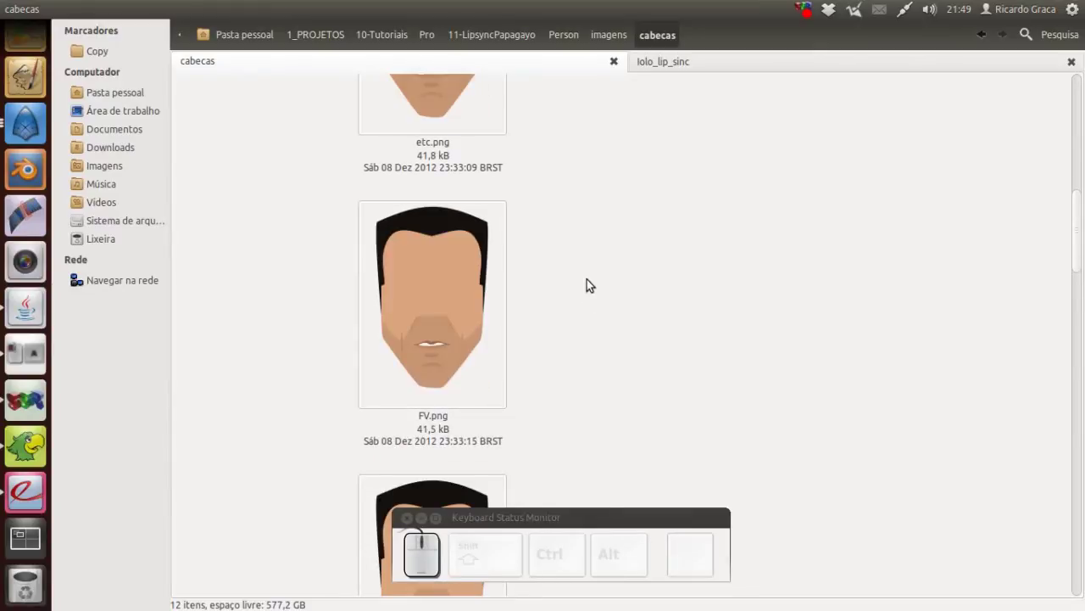
scroll(down, 3)
scroll(down, 3)
scroll(down, 3)
scroll(down, 3)
scroll(down, 3)
scroll(down, 3)
scroll(up, 3)
scroll(up, 3)
- Bring up the Preston_blair_mouth.pdf reference and scroll into its mouth-shapes page
click(38, 487)
scroll(down, 3)
- Scroll the PDF through the O and U mouth shapes, then switch toward the browser window
scroll(down, 3)
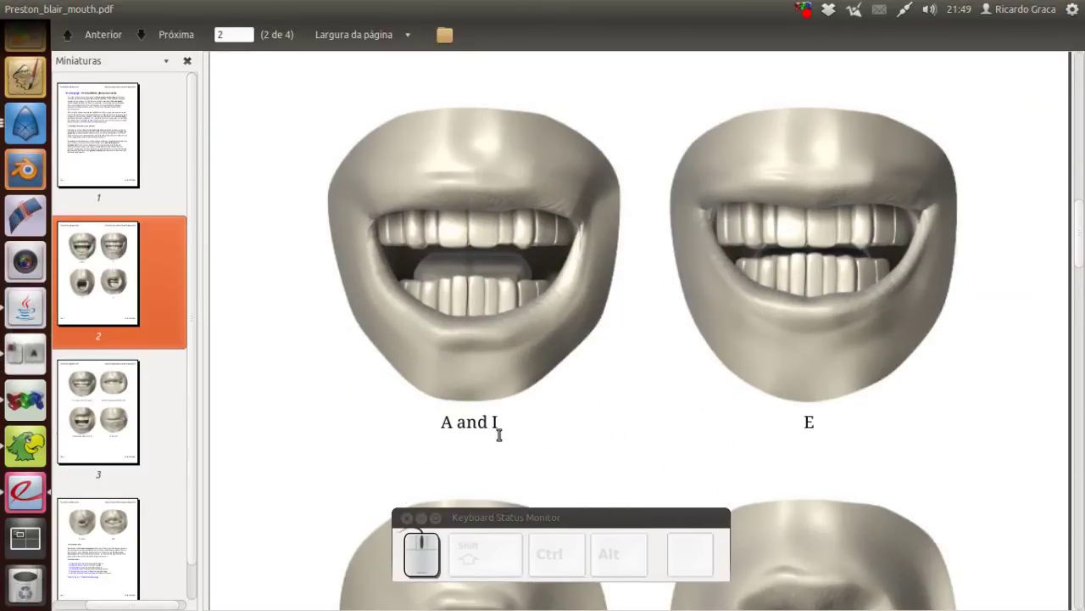
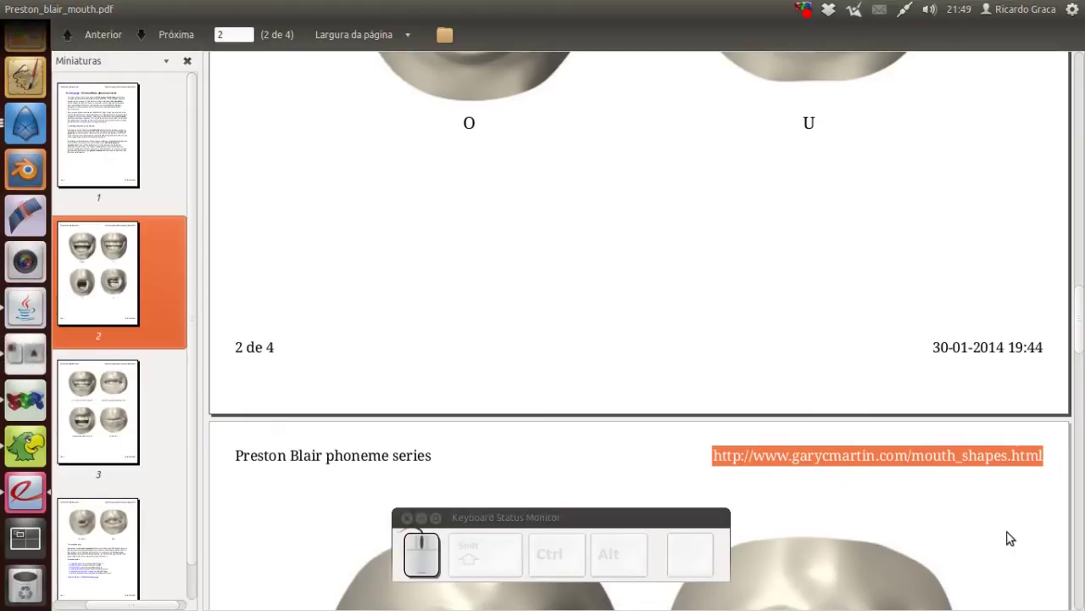
key(alt+Tab)
key(Tab)
- View the garycmartin.com Preston Blair phoneme series page in Firefox, scrolling its mouth images
key(Tab)
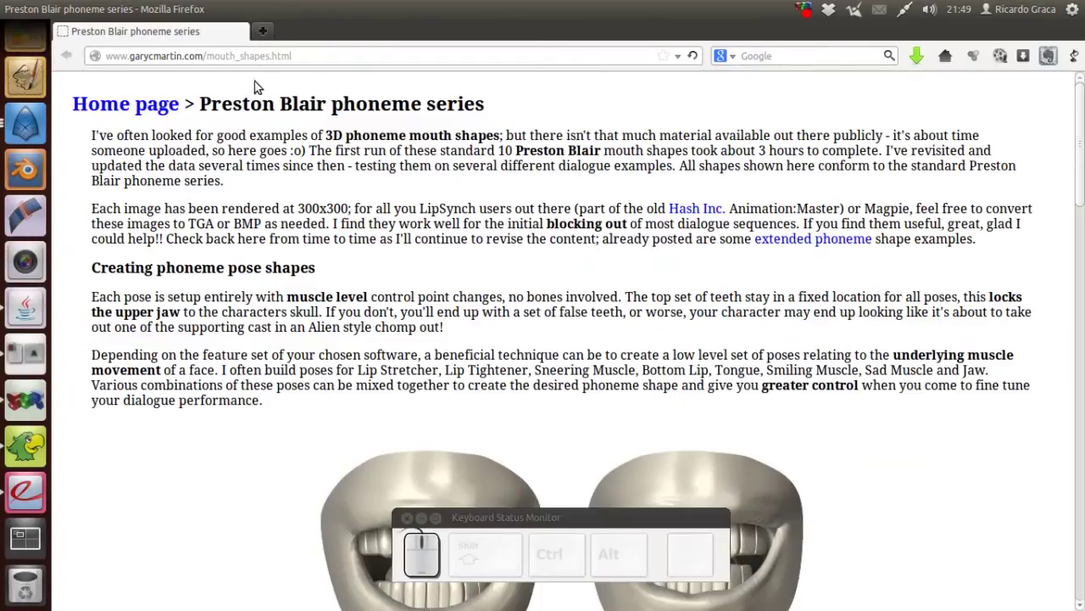
click(302, 53)
scroll(down, 3)
scroll(down, 3)
scroll(up, 3)
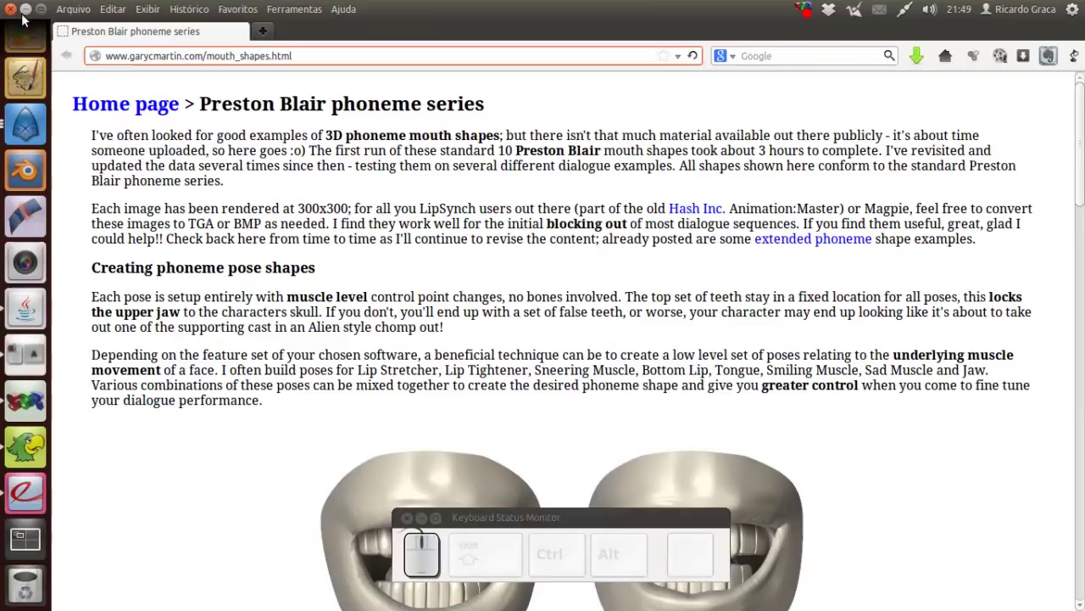
- Close Firefox and the PDF viewer, then shrink the cabecas folder icons so all files fit
click(32, 16)
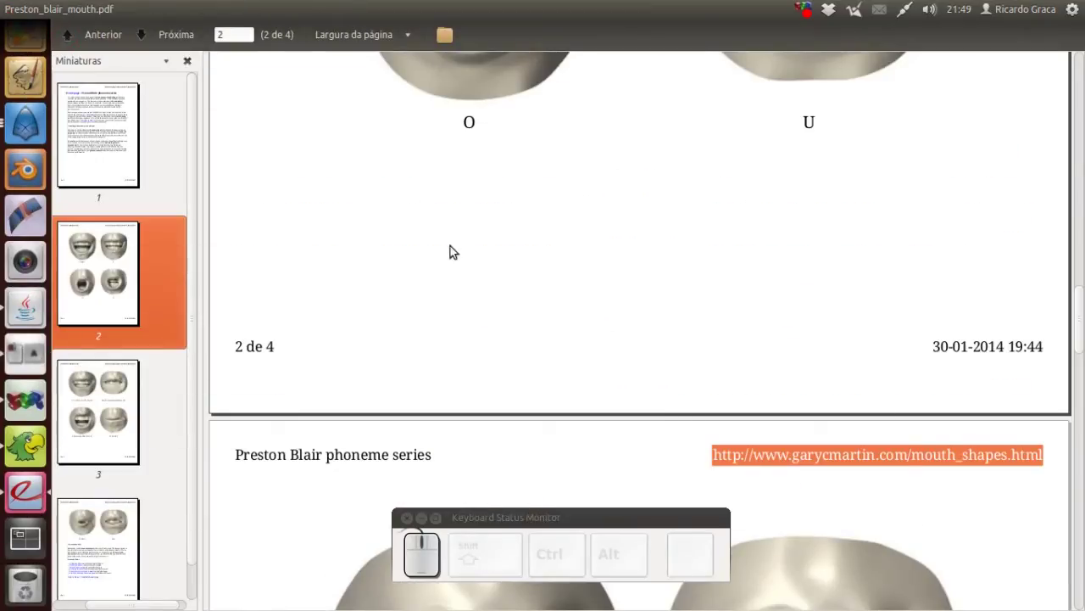
click(32, 16)
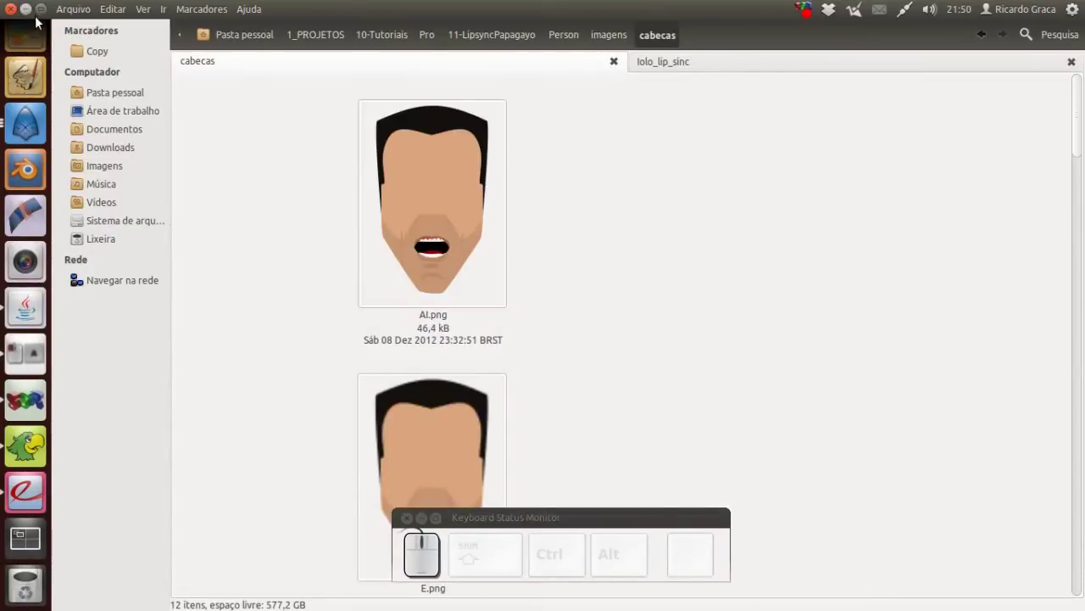
right_click(703, 267)
click(750, 445)
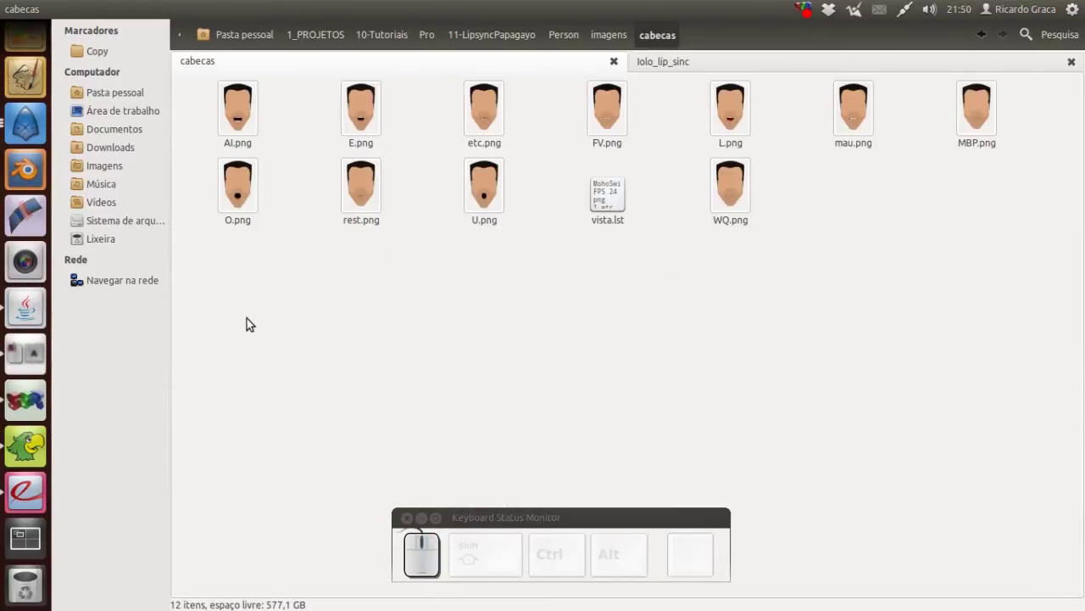
- Bring the Papagayo 'Hasta la vista, baby!' project forward, reposition it, then put it away
click(37, 446)
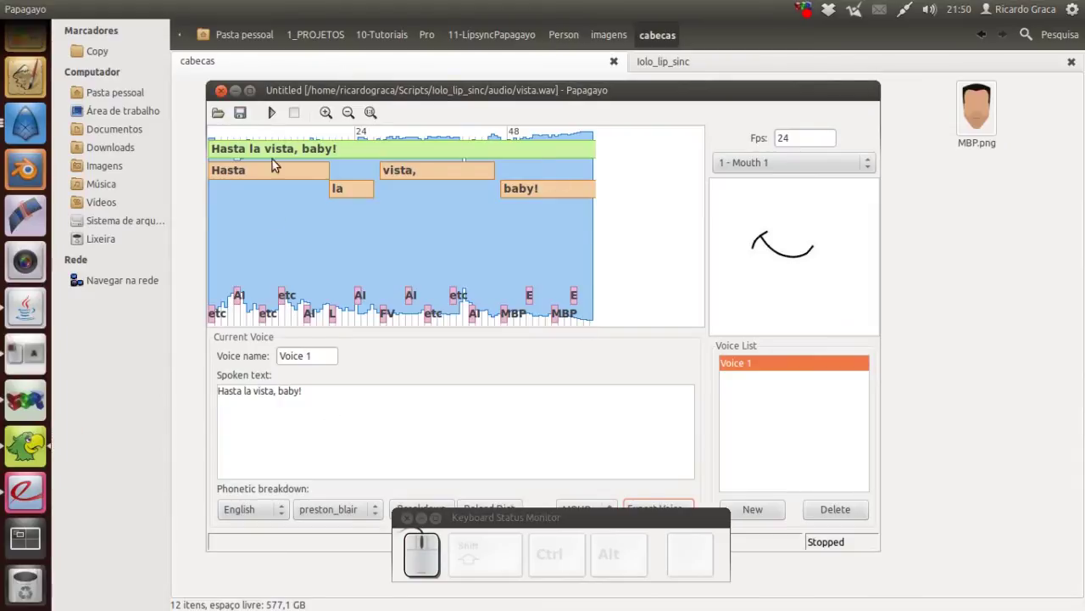
drag(587, 92, 340, 355)
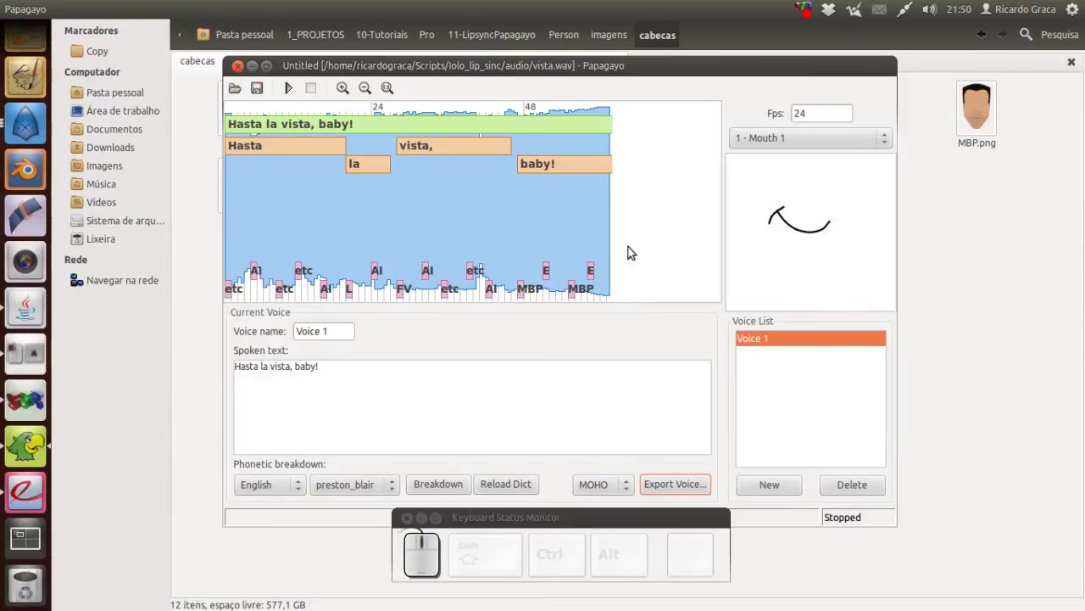
click(242, 74)
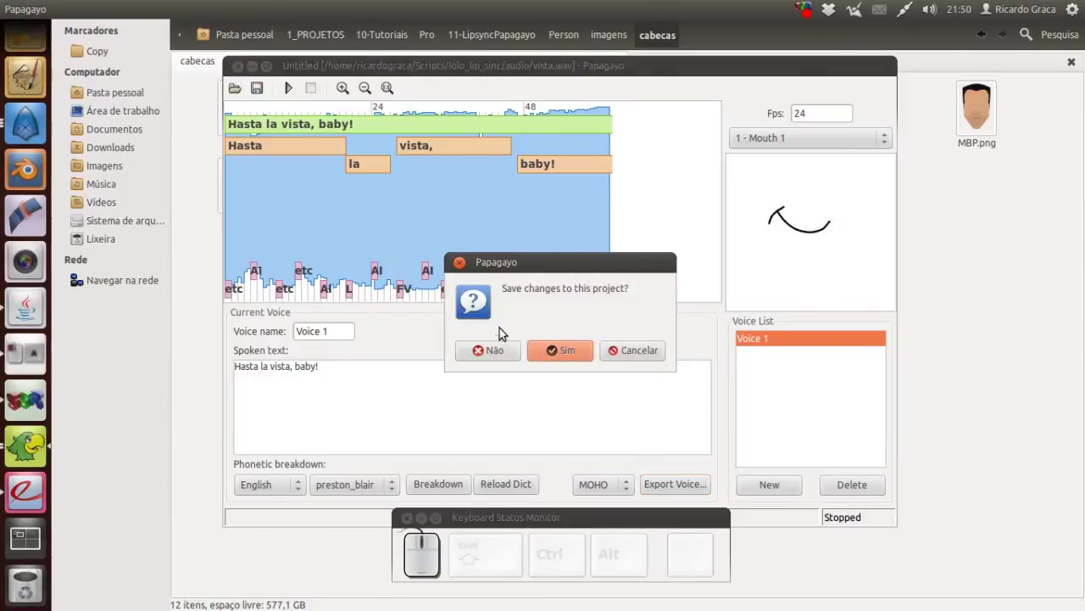
click(511, 350)
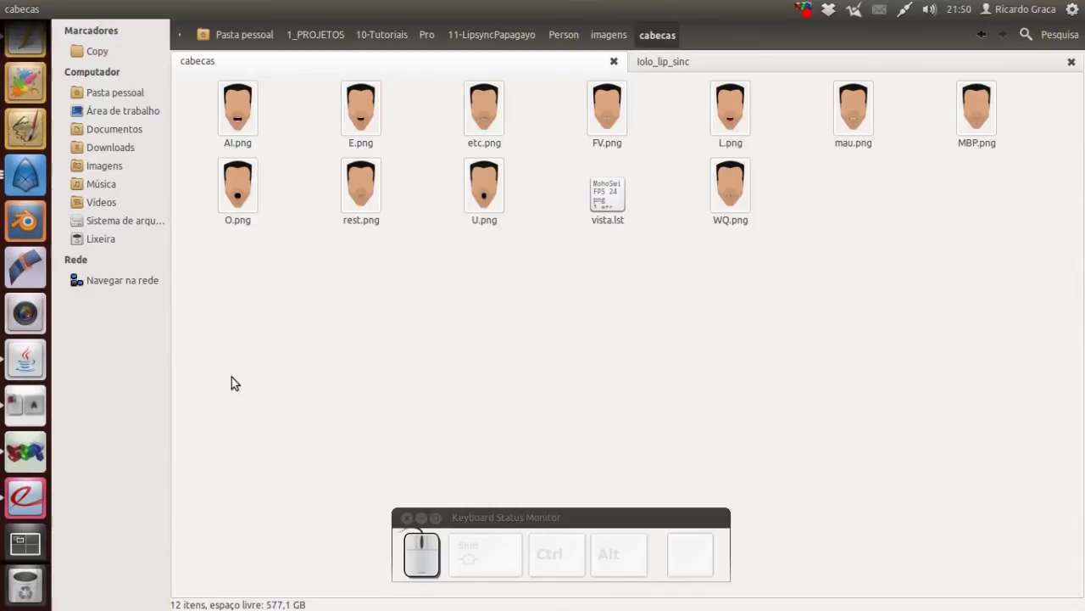
- Bring LipSync forward, look over Help and the phrase's phonemes, and play the breakdown
click(40, 366)
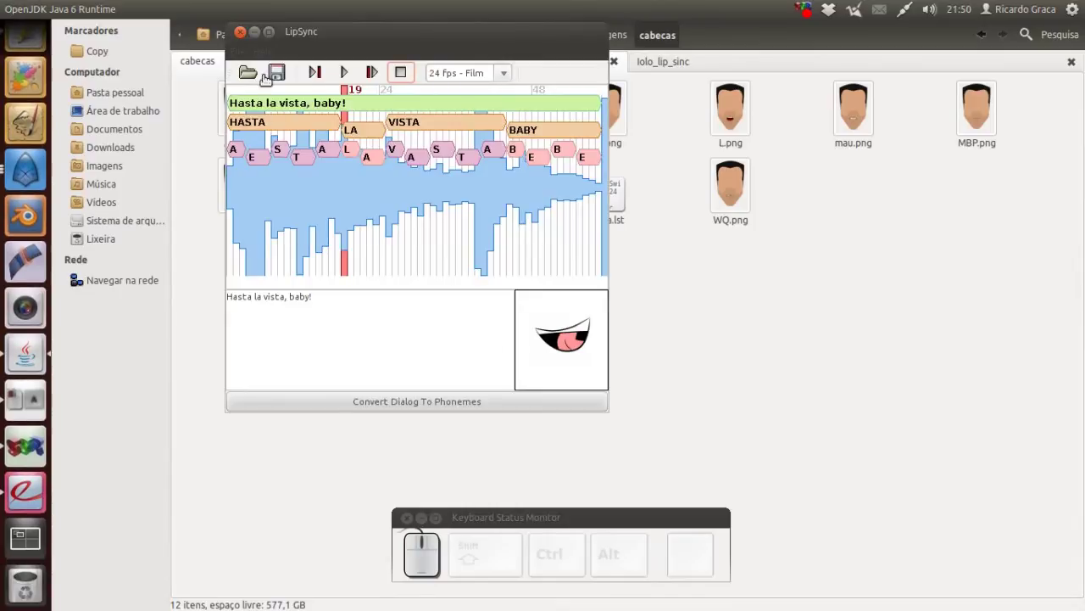
click(267, 53)
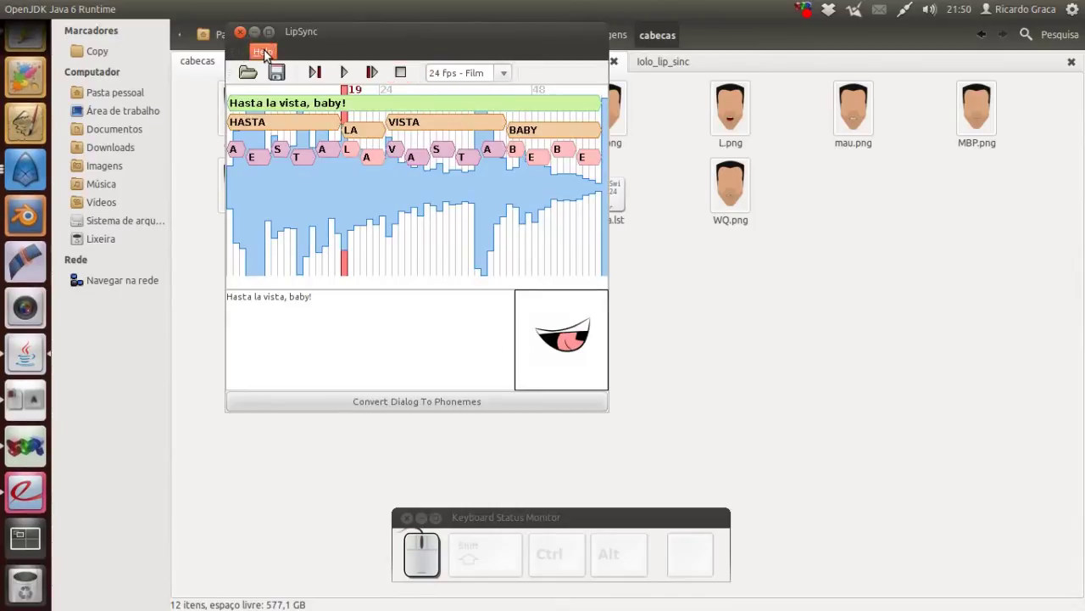
click(270, 56)
click(249, 57)
click(248, 56)
click(371, 50)
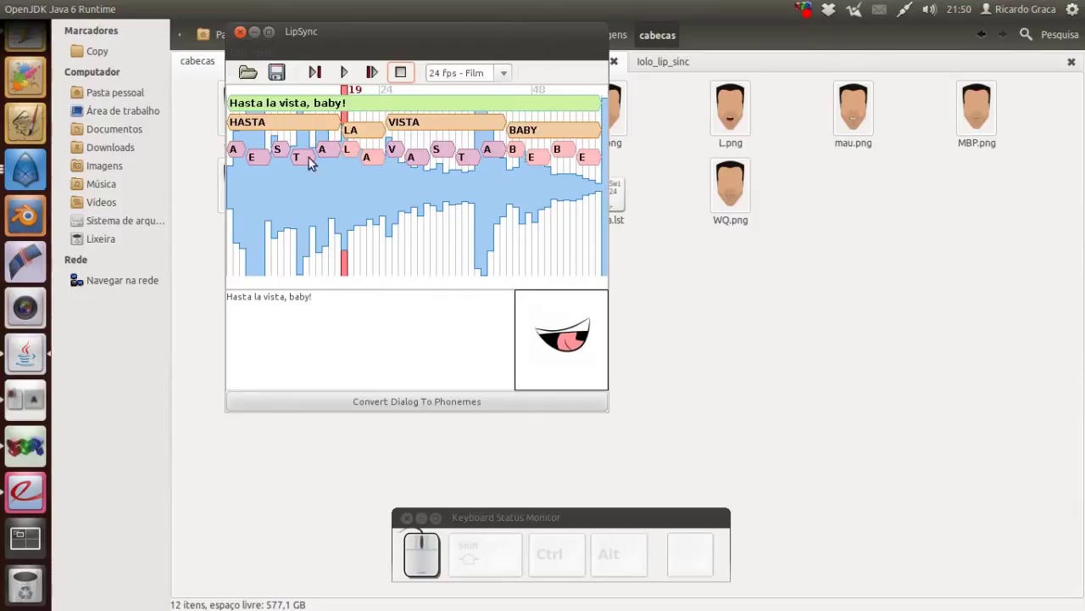
click(347, 76)
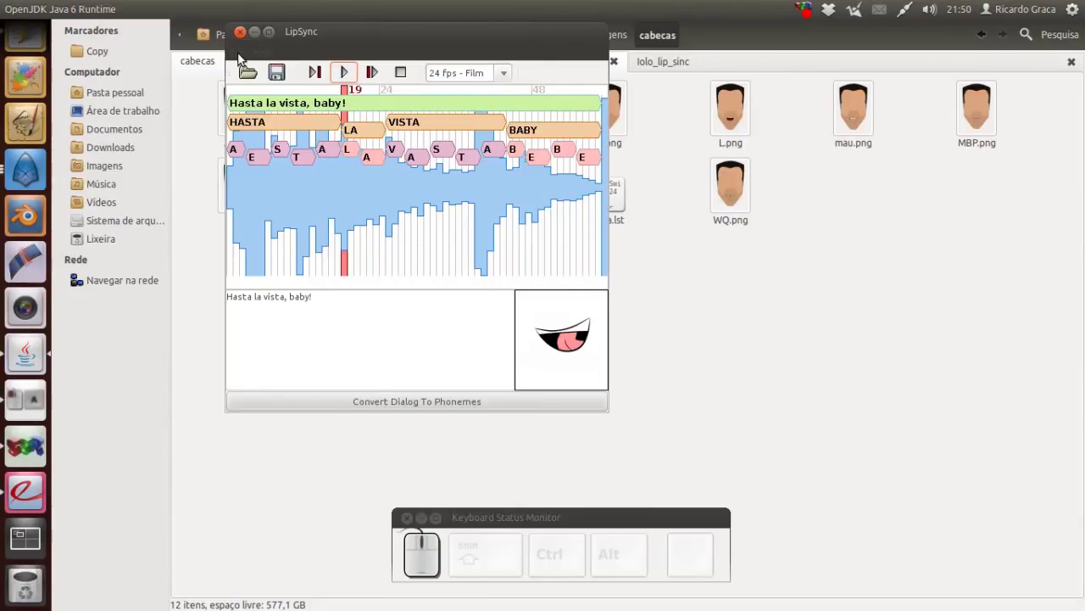
- Quit LipSync via File > Exit, leaving the cabecas folder showing
click(241, 57)
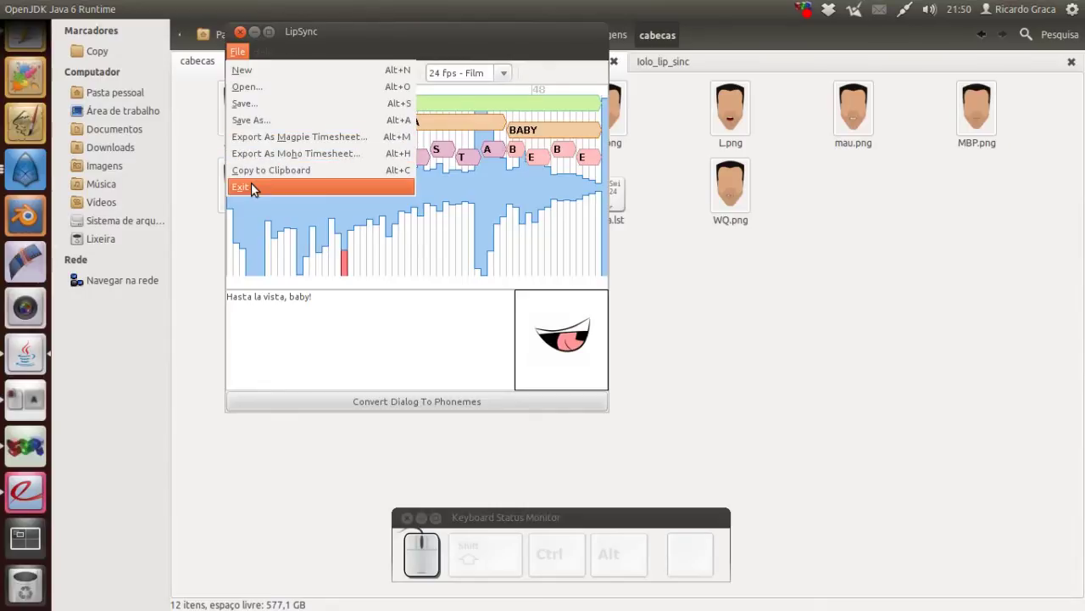
click(258, 187)
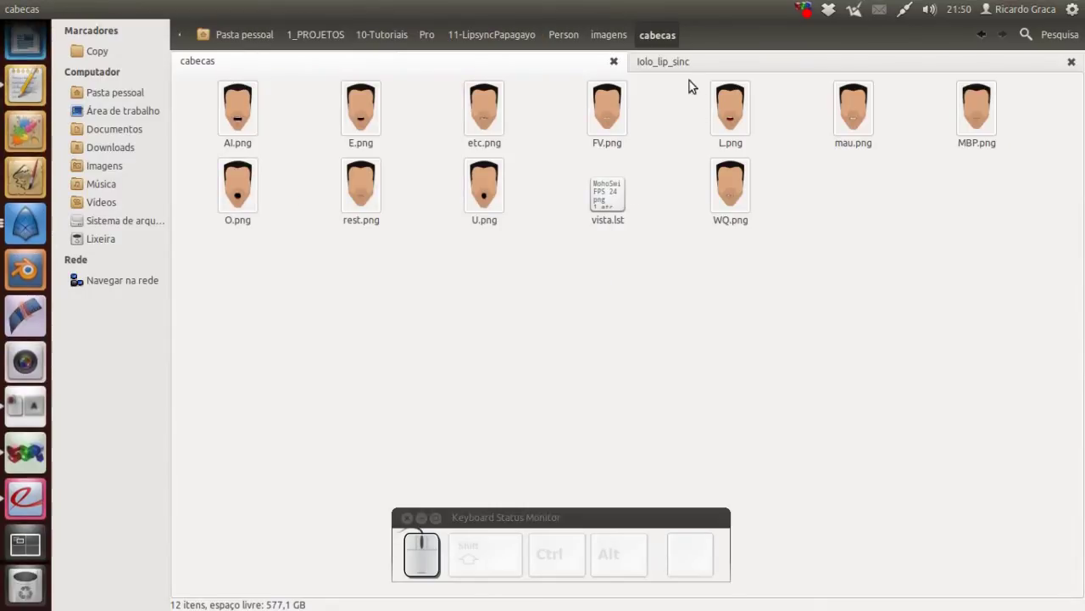
- In lolo_lip_sinc, launch Yolo.jar with Java and reposition the empty LipSync window
click(691, 65)
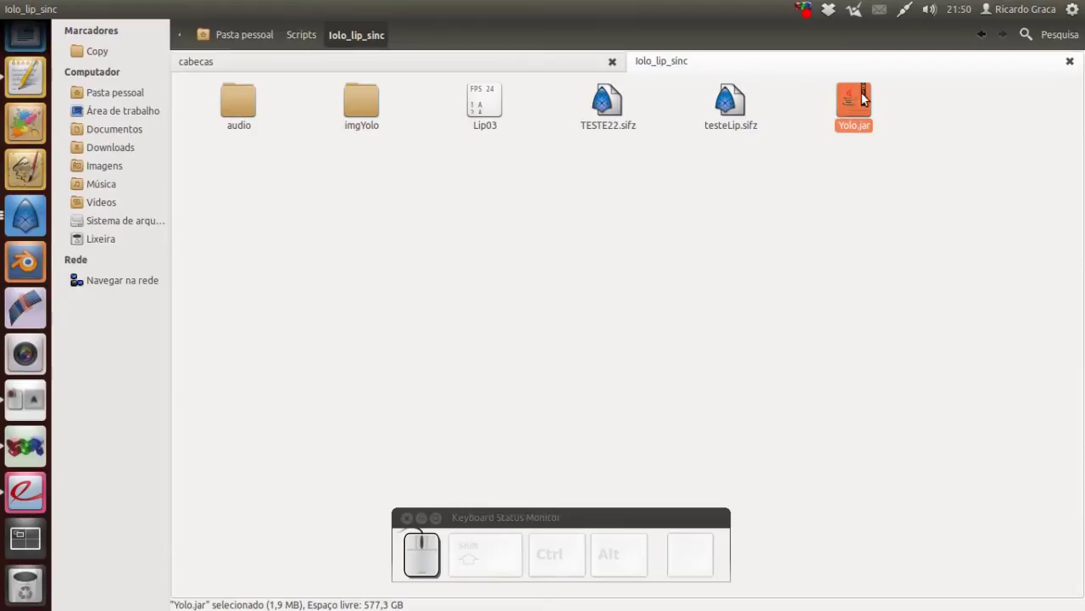
right_click(857, 110)
click(779, 181)
drag(197, 34, 451, 216)
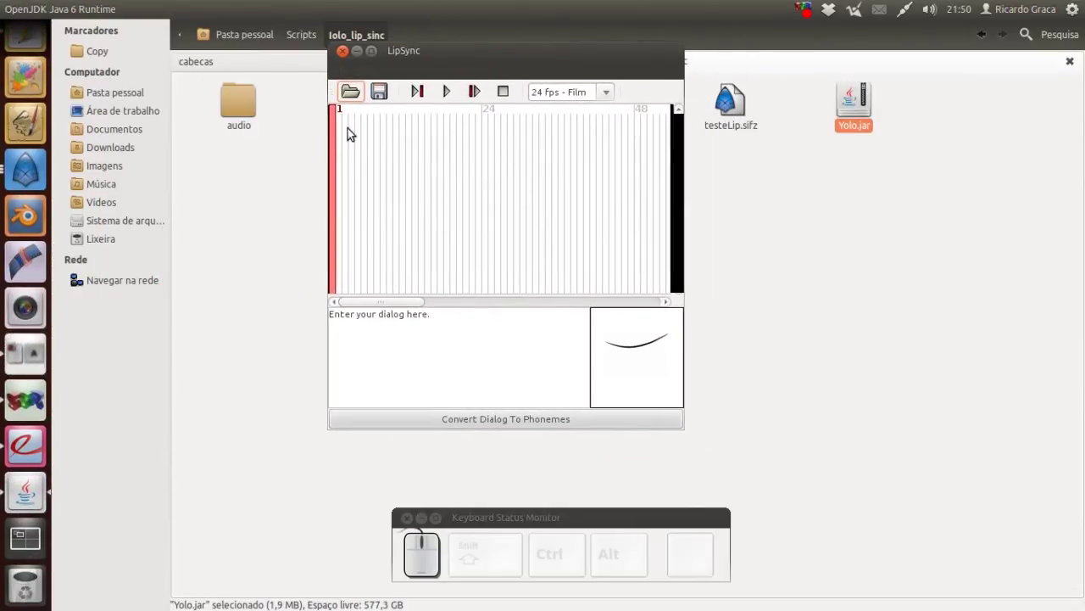
- Load the vista audio file into LipSync
click(353, 100)
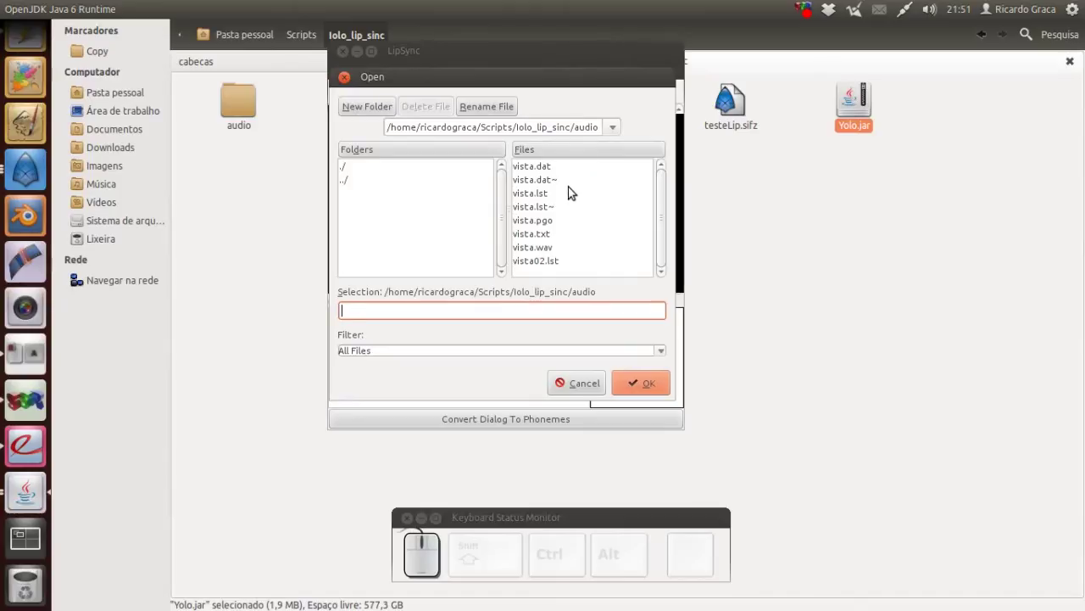
click(549, 255)
click(637, 393)
- Enter the phrase 'Hasta la vista, baby', add it to the timeline and preview the timing
drag(436, 315, 613, 385)
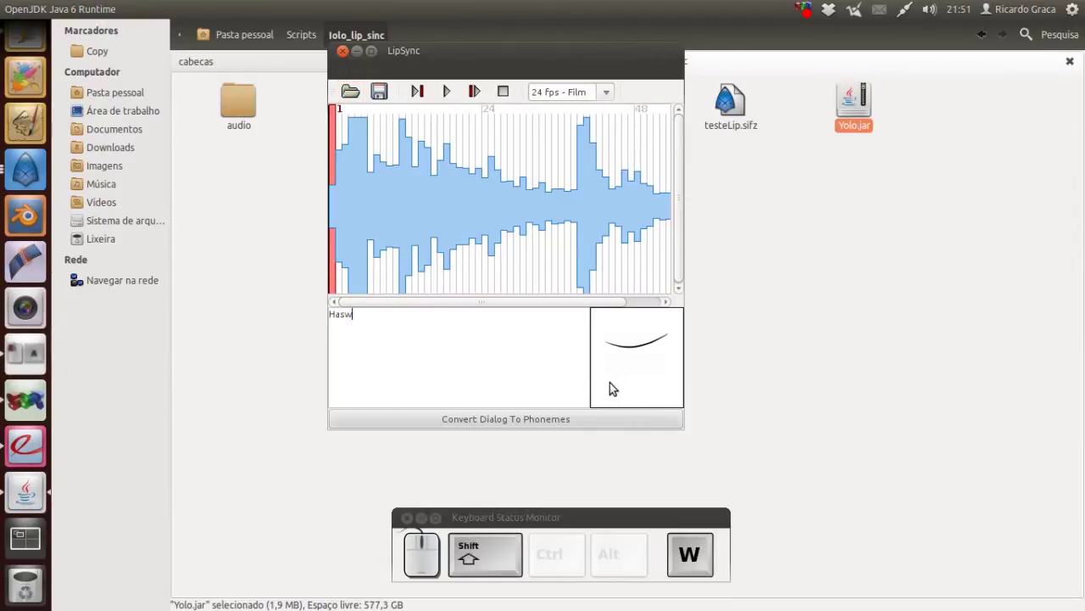
key(BackSpace)
key(space)
key(space)
key(space)
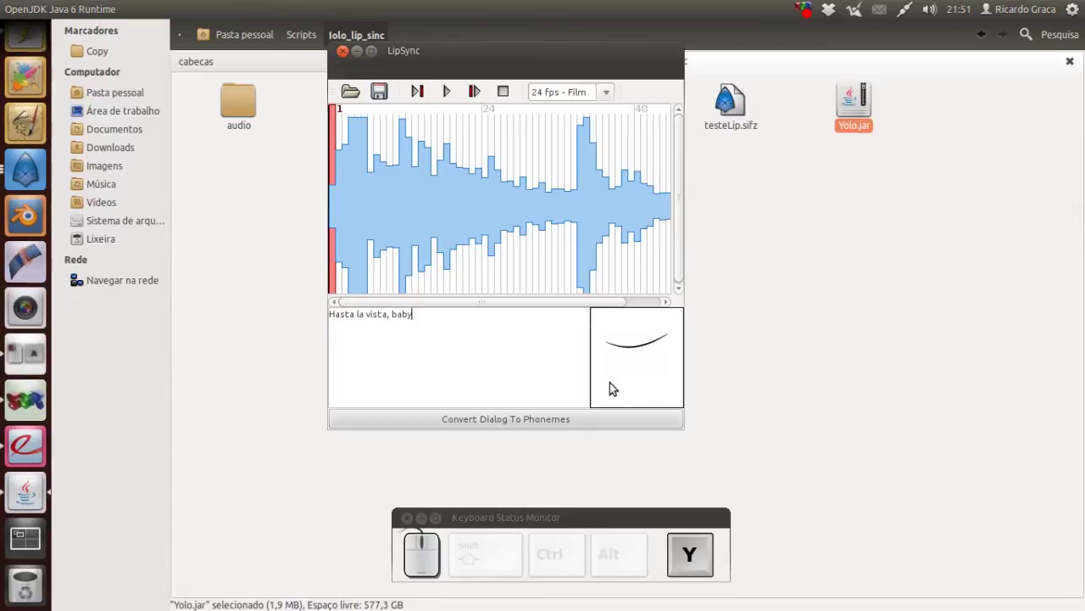
click(542, 427)
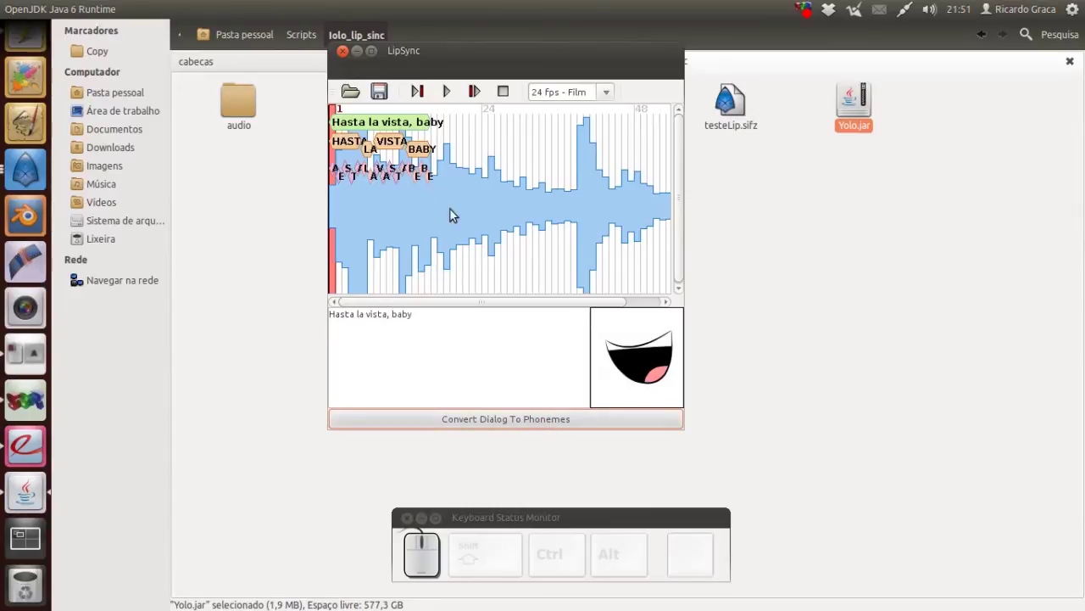
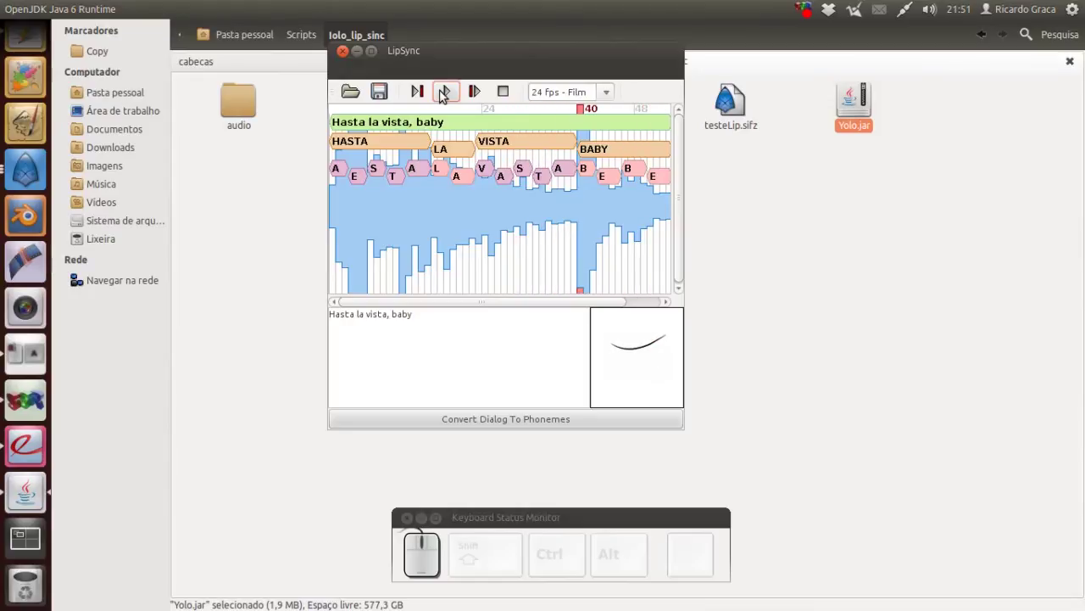
click(350, 72)
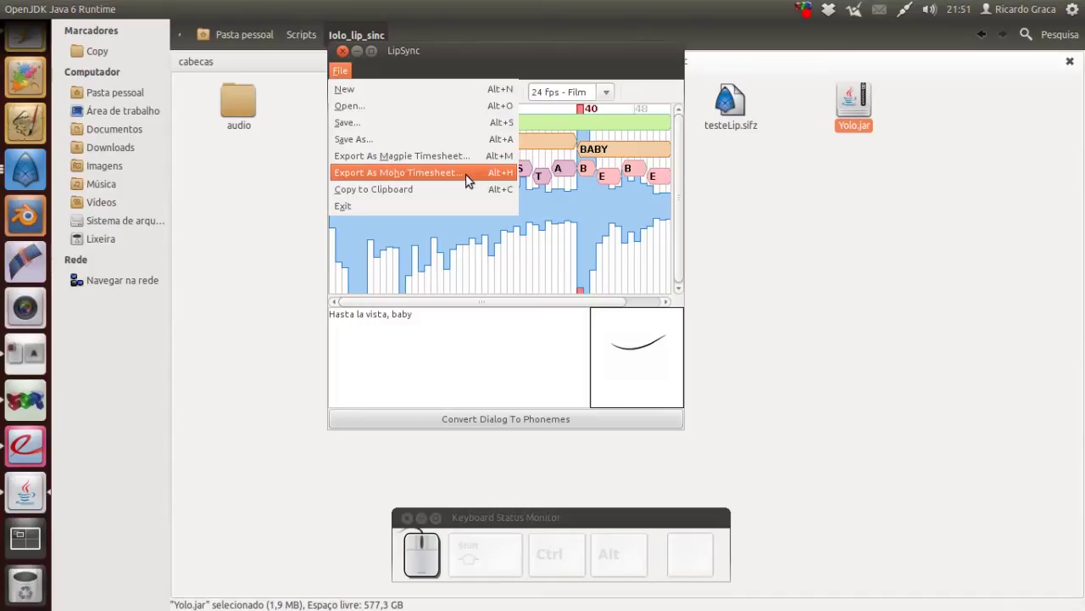
- Export the phonemes as the vista.lst Moho timesheet and confirm saving
click(465, 339)
key(alt+Tab)
key(Tab)
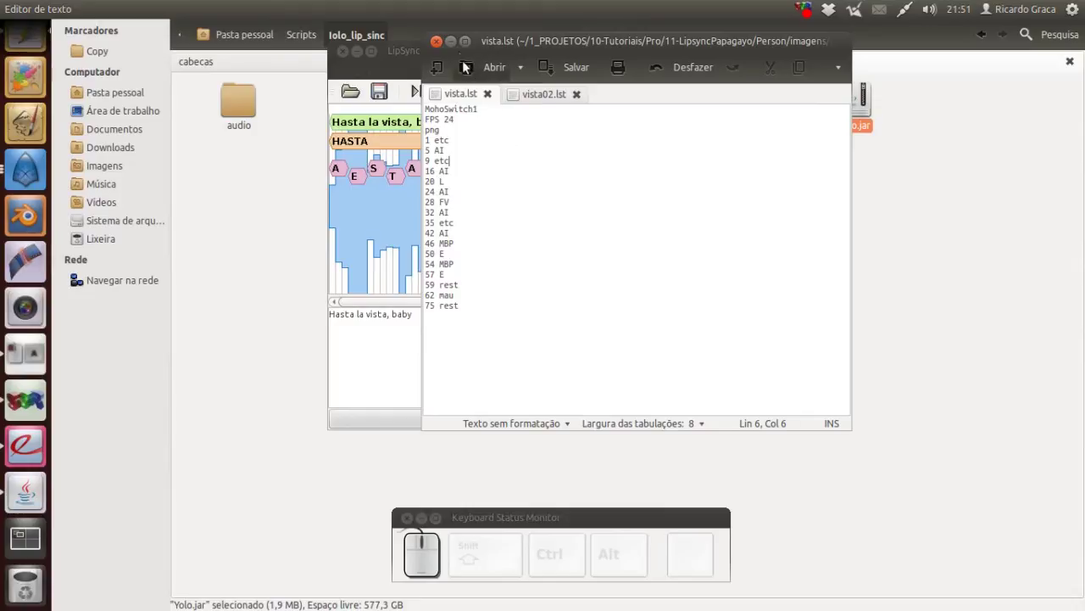
- Close gedit, LipSync and the lolo_lip_sinc tab, then return to Synfig Studio's head project
click(442, 45)
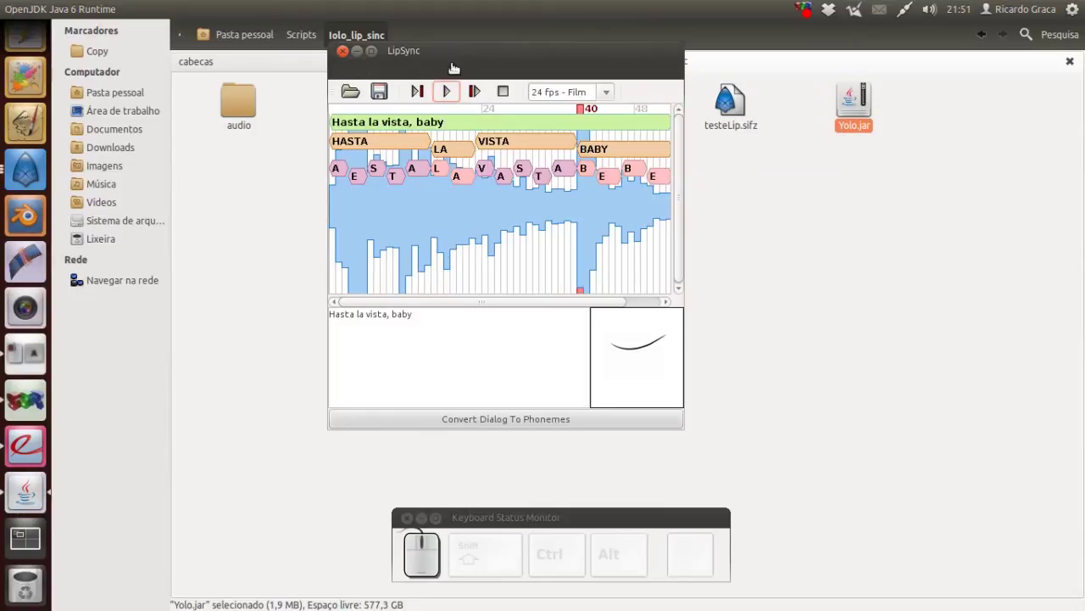
click(349, 57)
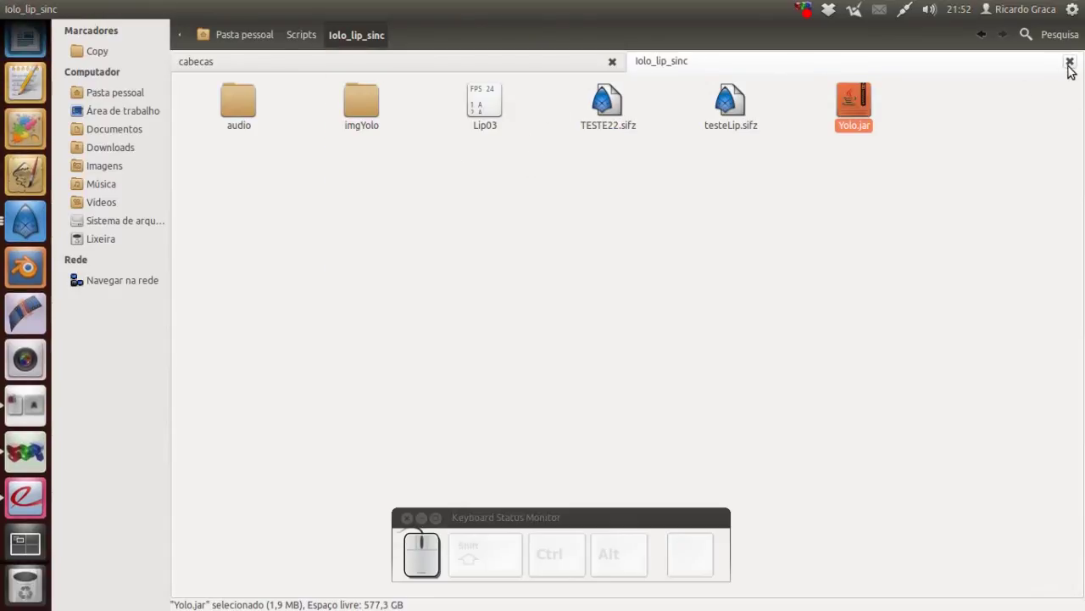
click(1075, 70)
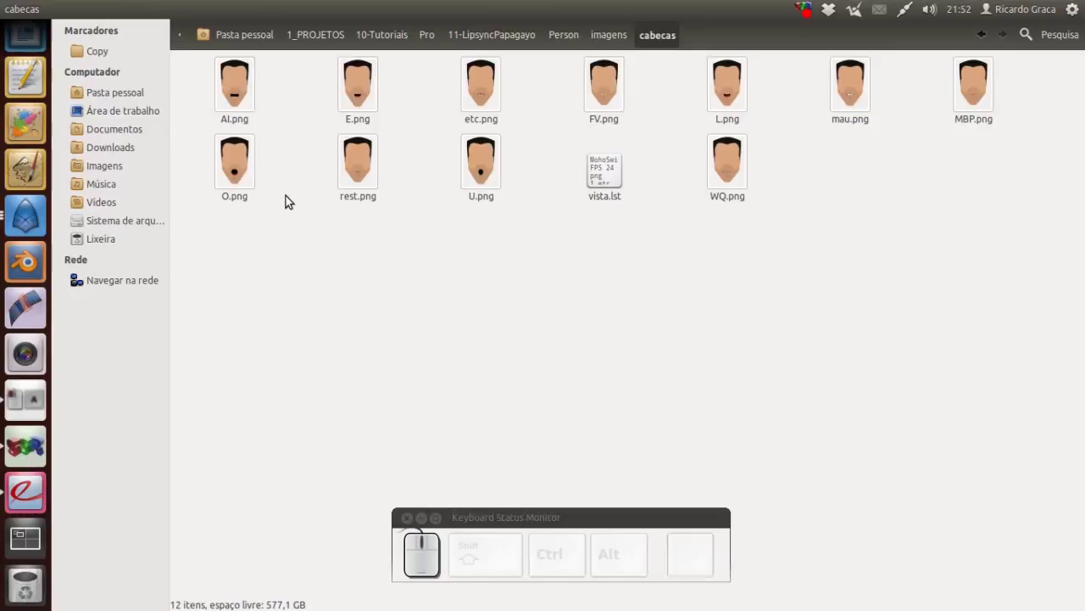
key(Tab)
key(Tab)
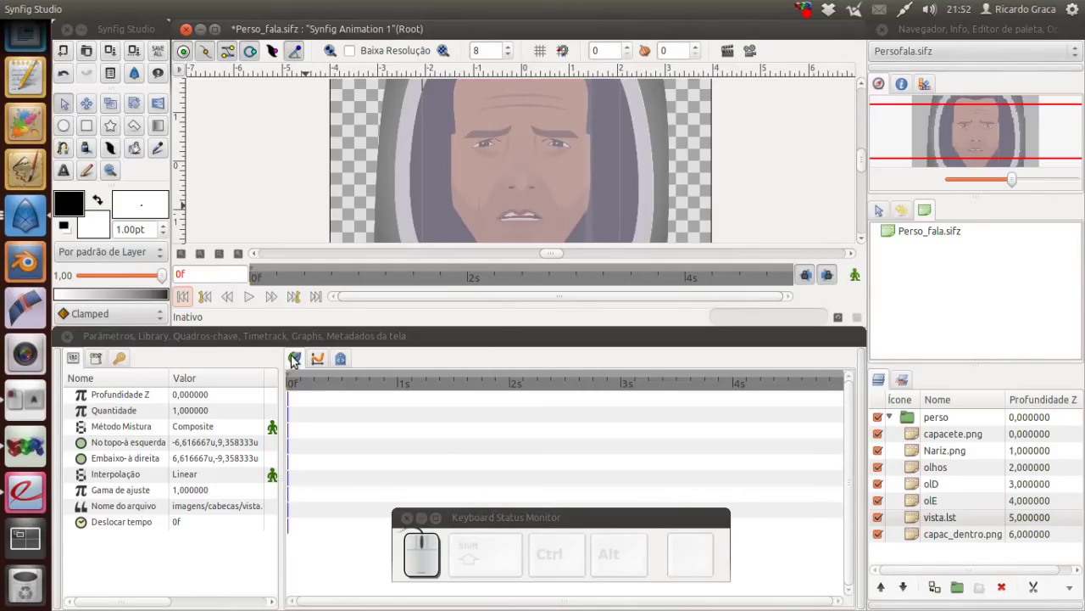
- Play the head animation briefly, stop it and return to the first frame
click(295, 390)
click(255, 300)
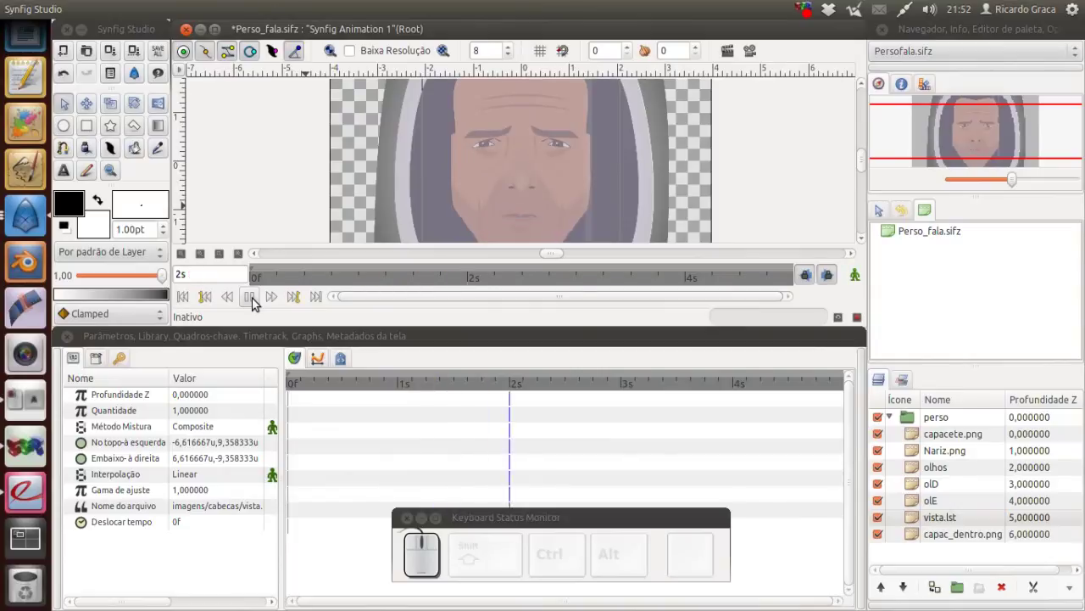
click(260, 301)
click(195, 302)
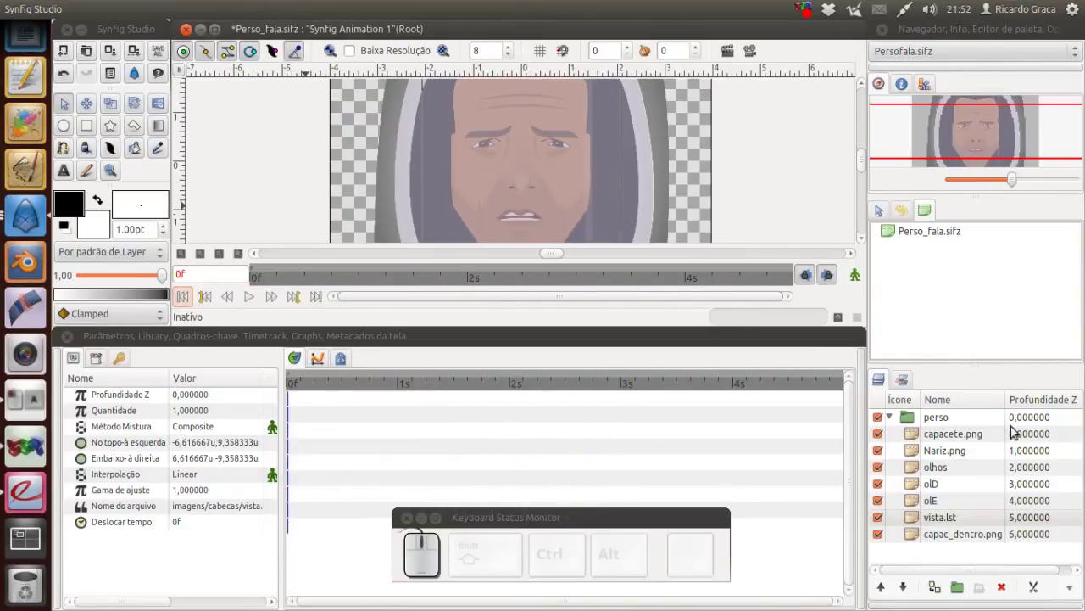
- Step through capacete.png, Nariz.png, olhos, olD, olE, vista.lst and capac_dentro.png in the Layers panel
click(889, 438)
click(888, 436)
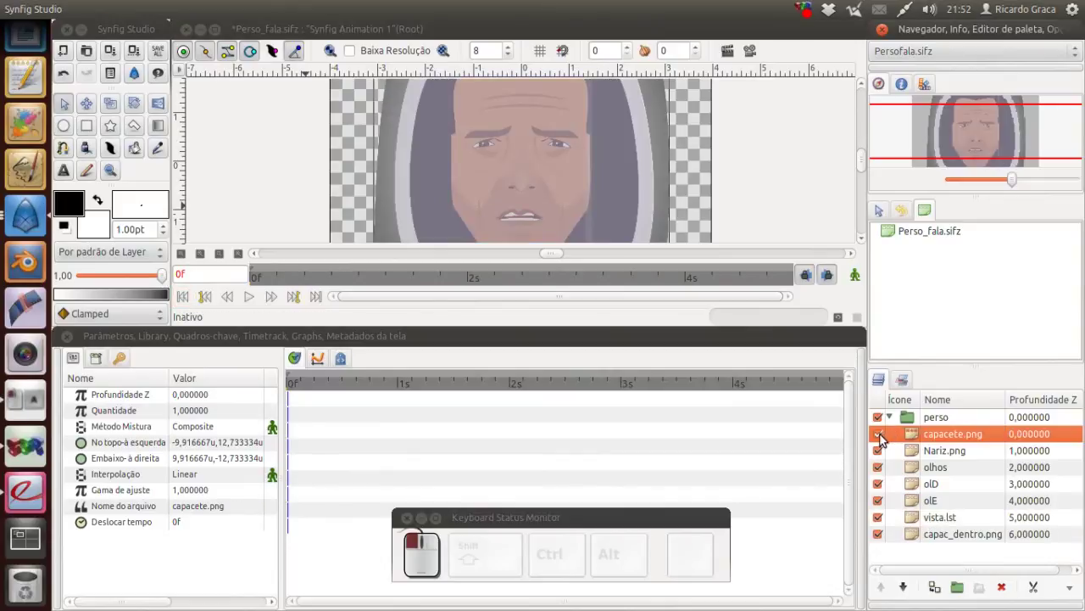
click(887, 456)
click(887, 456)
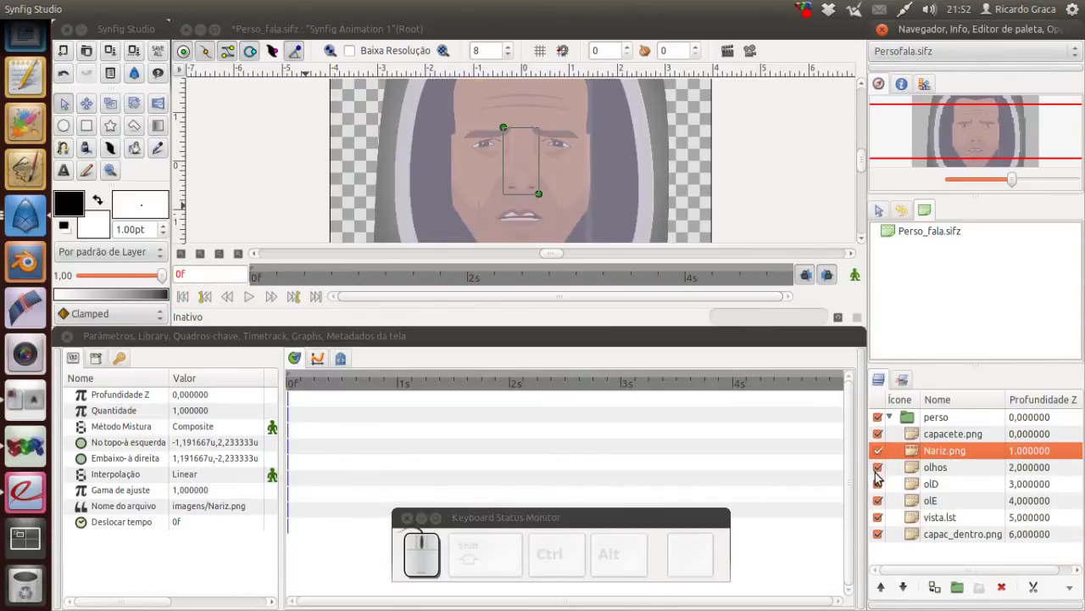
click(883, 471)
click(882, 471)
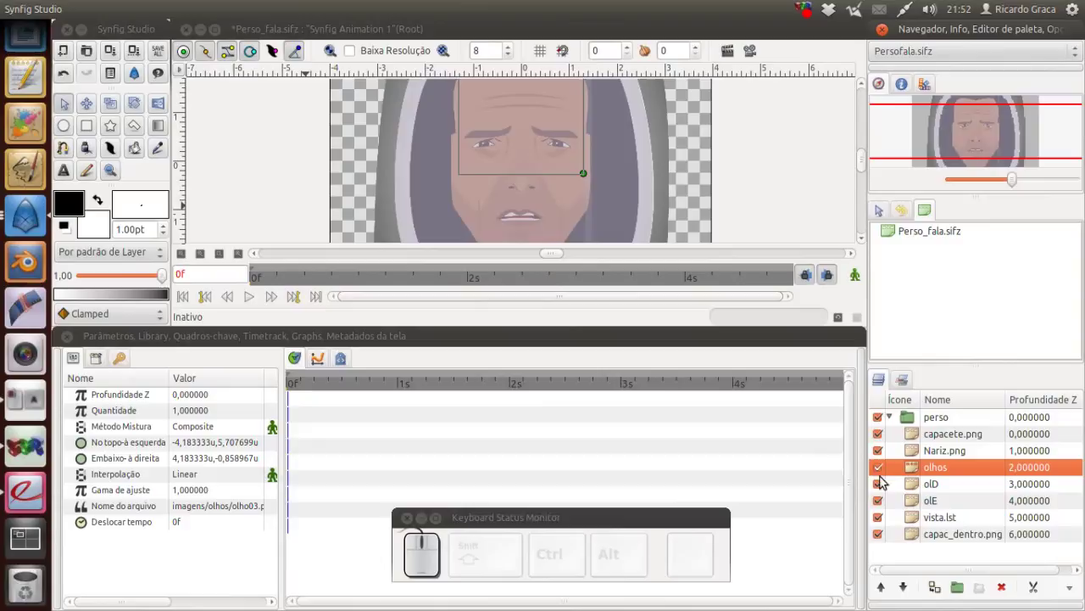
click(886, 490)
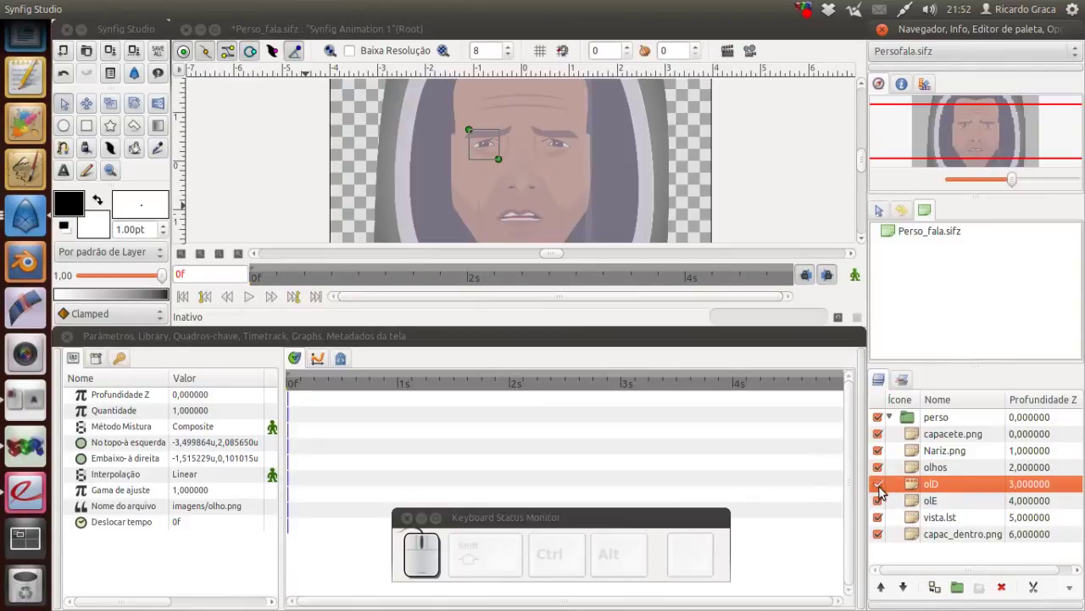
click(887, 508)
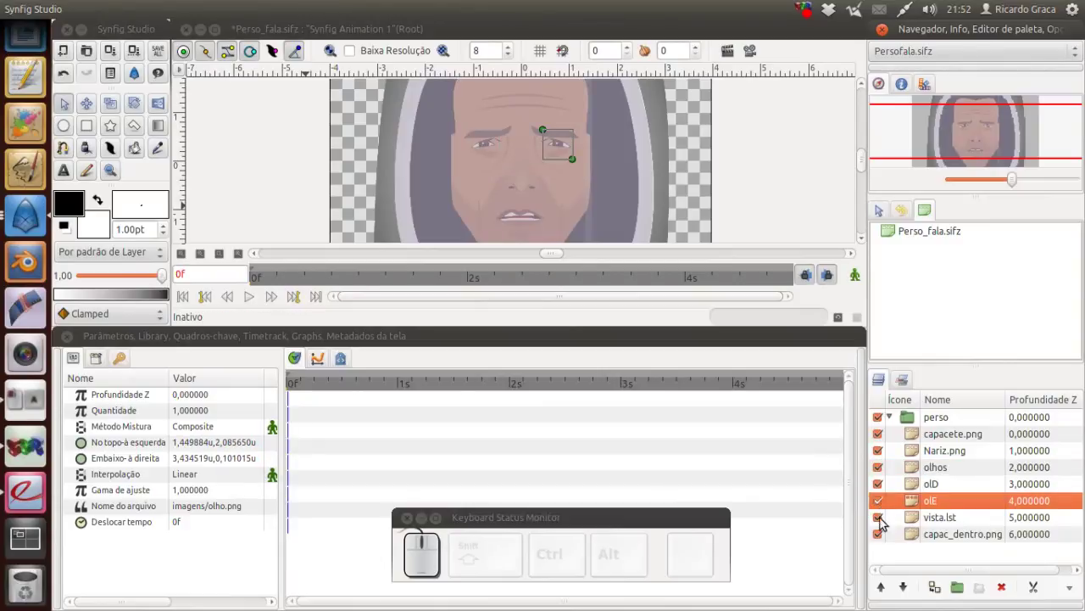
click(887, 524)
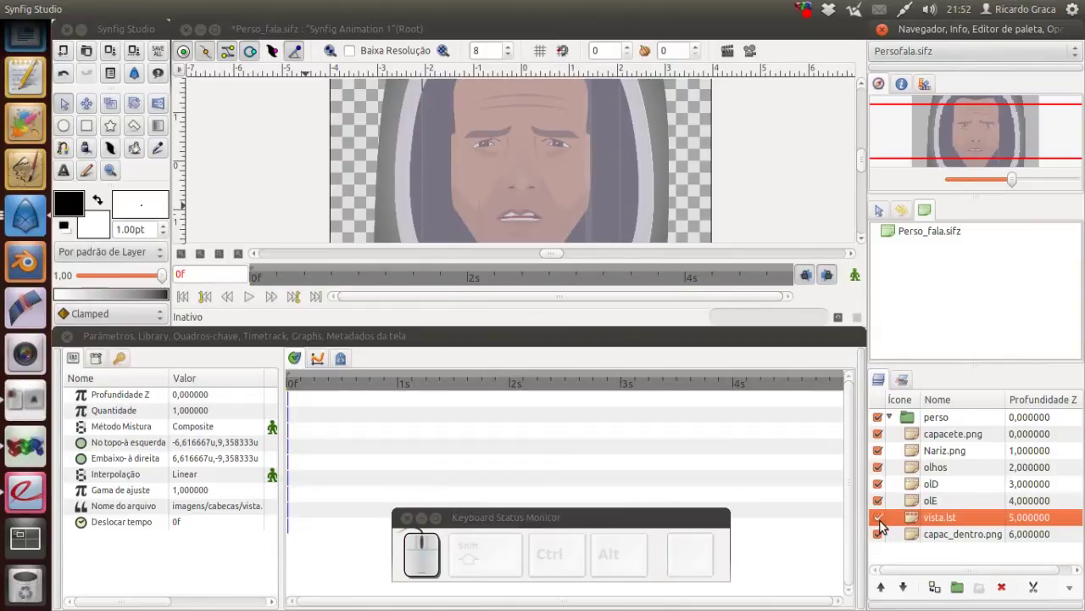
click(886, 540)
click(886, 540)
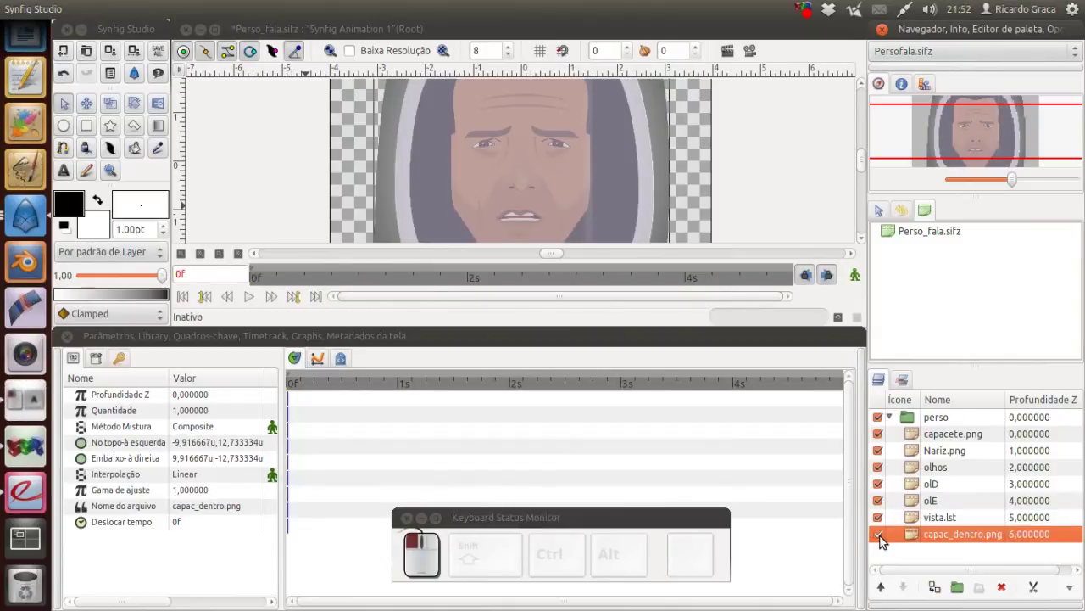
- Hide capac_dentro.png, capacete.png, Nariz.png, olhos, olD and olE, keeping only vista.lst visible
click(886, 539)
click(883, 433)
click(884, 454)
click(883, 467)
drag(887, 491, 887, 499)
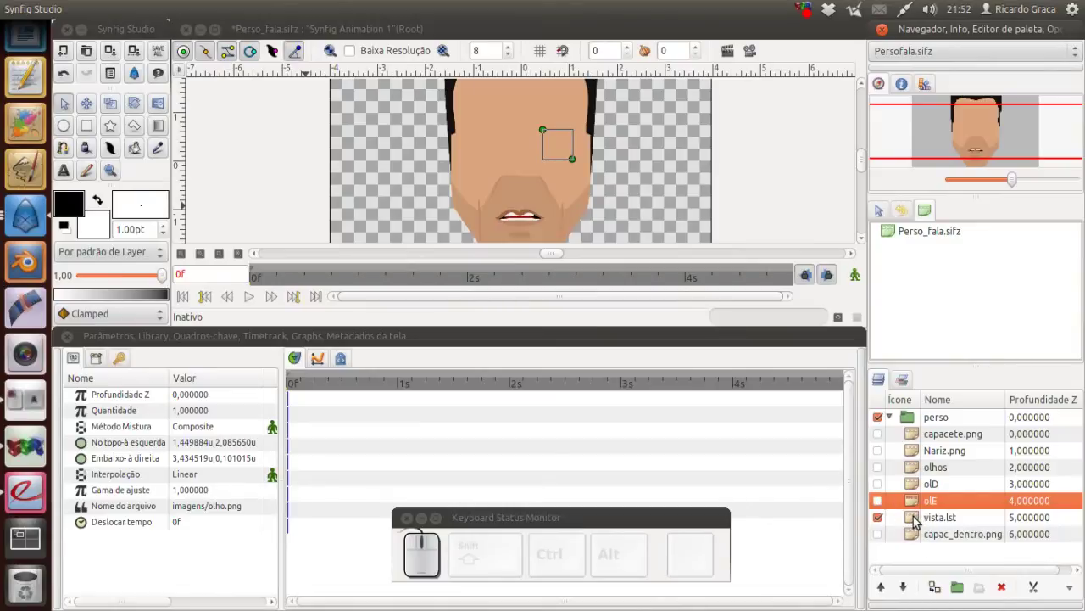
click(921, 522)
- Play the animation to watch the mouth change, zoom out slightly and replay it
click(297, 387)
click(247, 300)
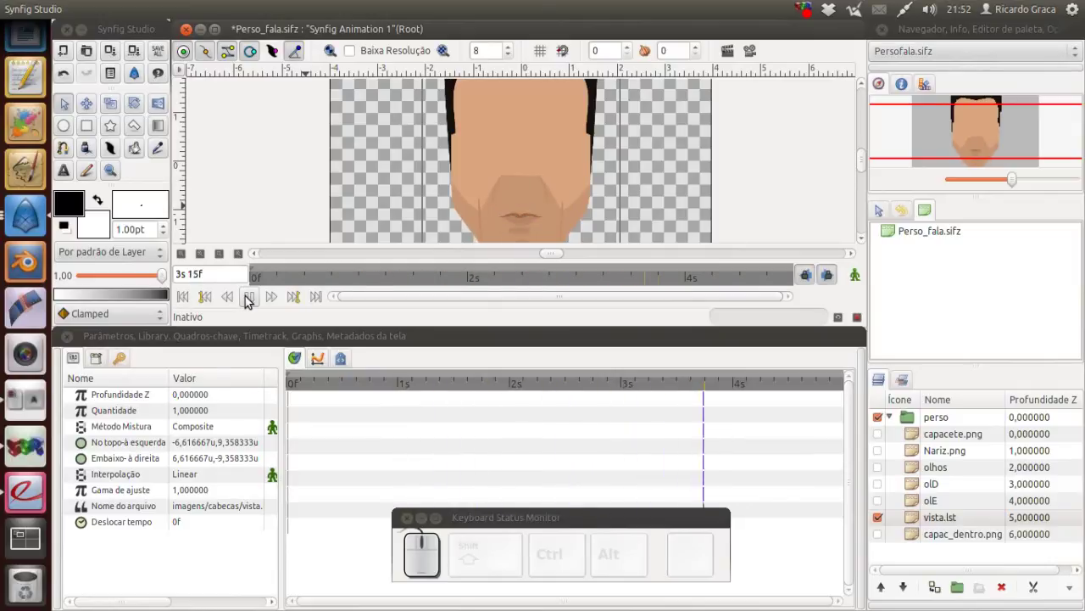
click(252, 299)
drag(187, 299, 277, 316)
click(252, 300)
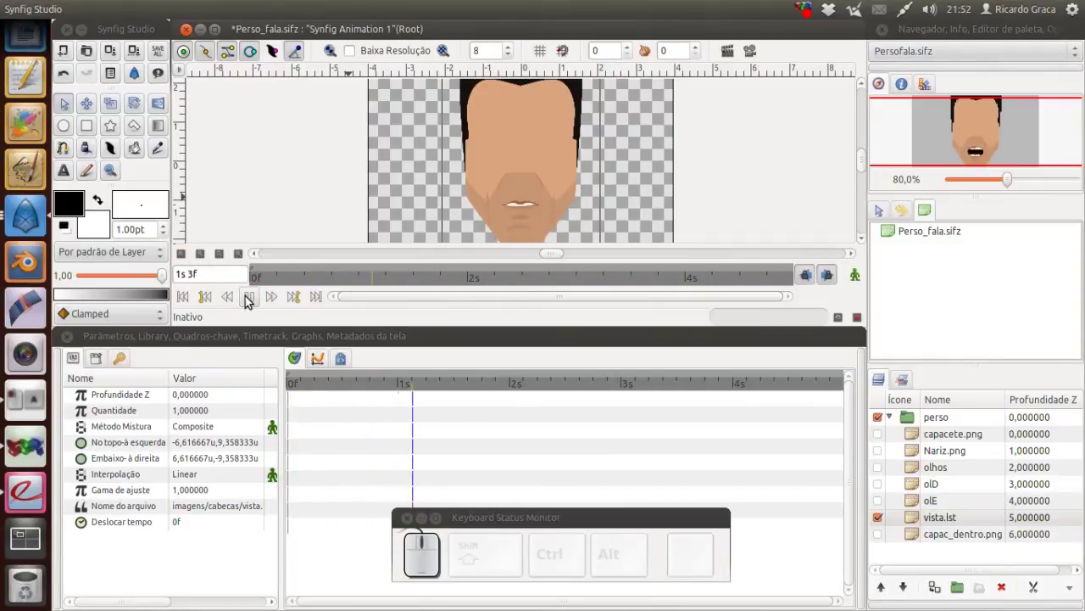